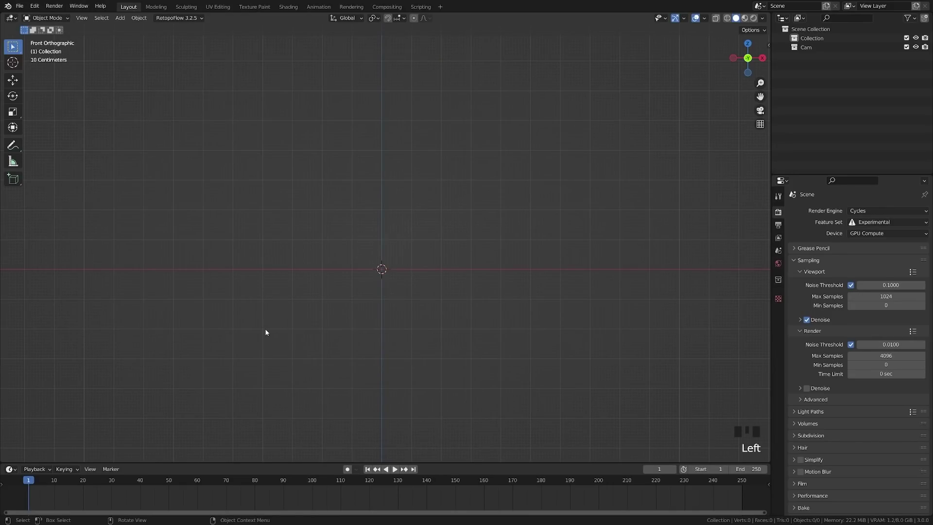
Add a Masonry Wall mesh from the Shift+A menu and reveal its operator settings
{"action": "key", "text": "shift+a"}
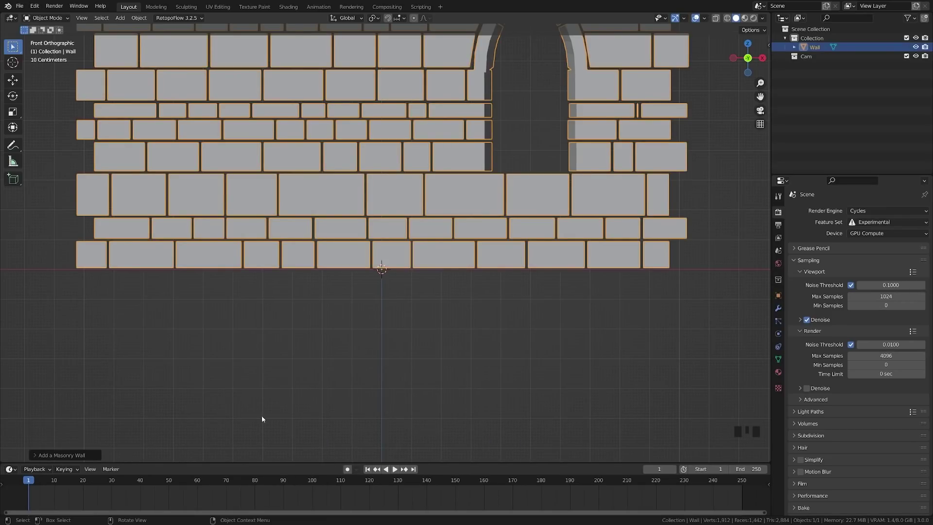
{"action": "left_click_drag", "start_coordinate": [331, 316], "coordinate": [38, 456]}
{"action": "left_click_drag", "start_coordinate": [39, 456], "coordinate": [293, 228]}
{"action": "left_click_drag", "start_coordinate": [292, 228], "coordinate": [424, 288]}
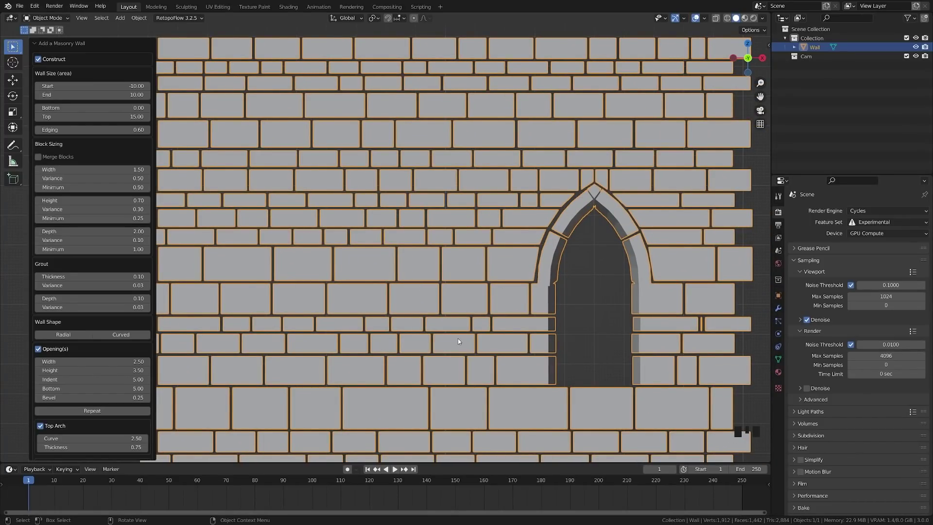
Set the wall Start to 0.01 and End to 25.09, then frame the lengthened wall
{"action": "scroll", "scroll_direction": "down", "scroll_amount": 3}
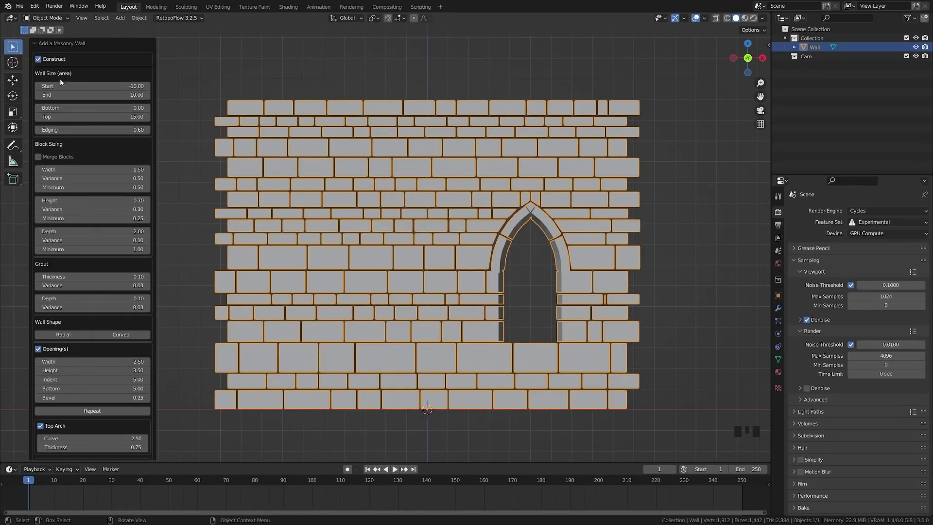
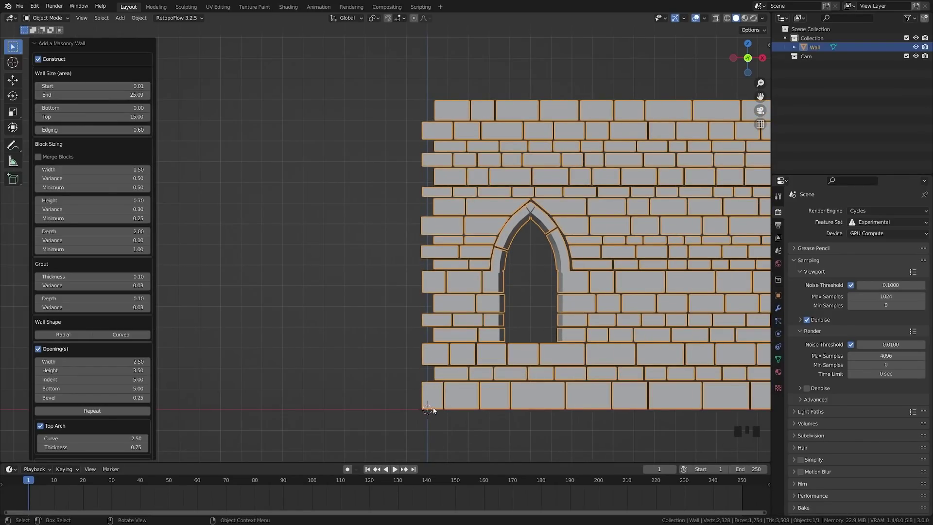
{"action": "scroll", "scroll_direction": "down", "scroll_amount": 3}
{"action": "left_click_drag", "start_coordinate": [448, 351], "coordinate": [391, 342]}
{"action": "scroll", "scroll_direction": "up", "scroll_amount": 3}
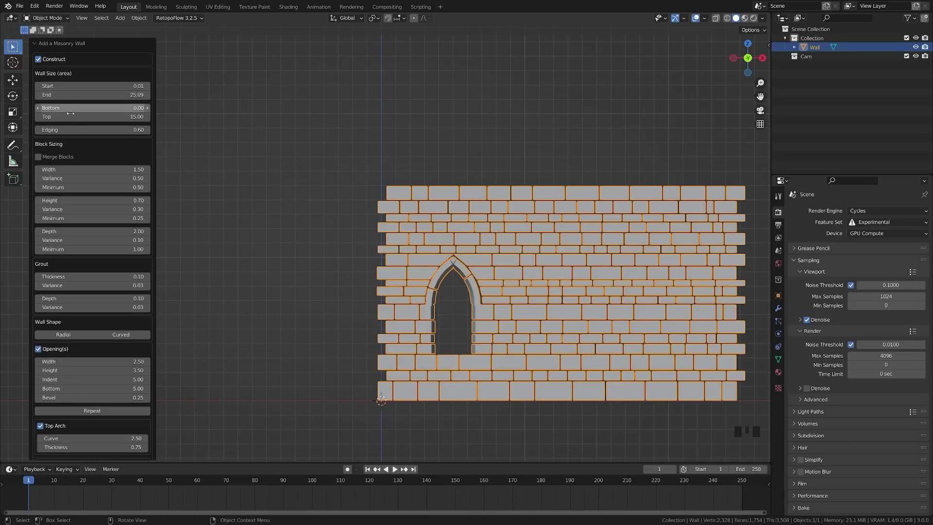
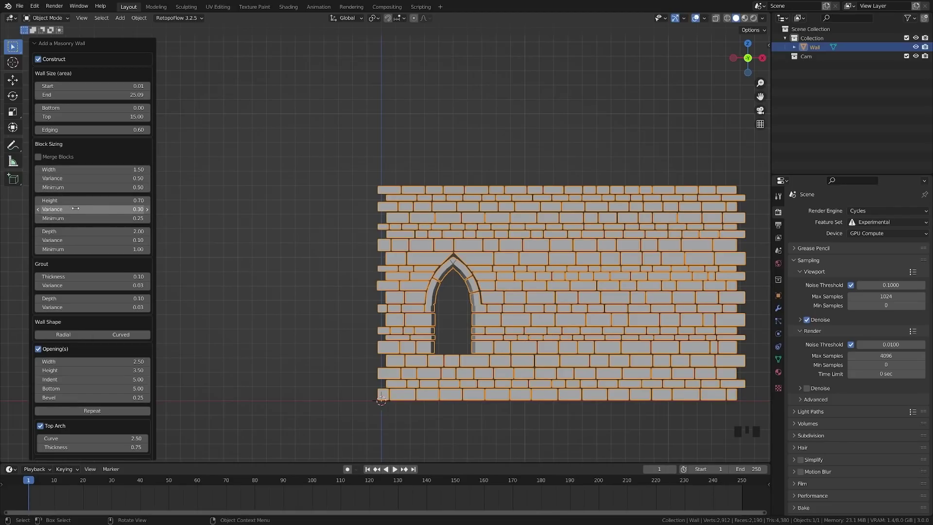
Raise Block Height Minimum to 0.50 for fewer, larger stones around the arch
{"action": "left_click_drag", "start_coordinate": [331, 245], "coordinate": [401, 270]}
{"action": "key", "text": "KP_1"}
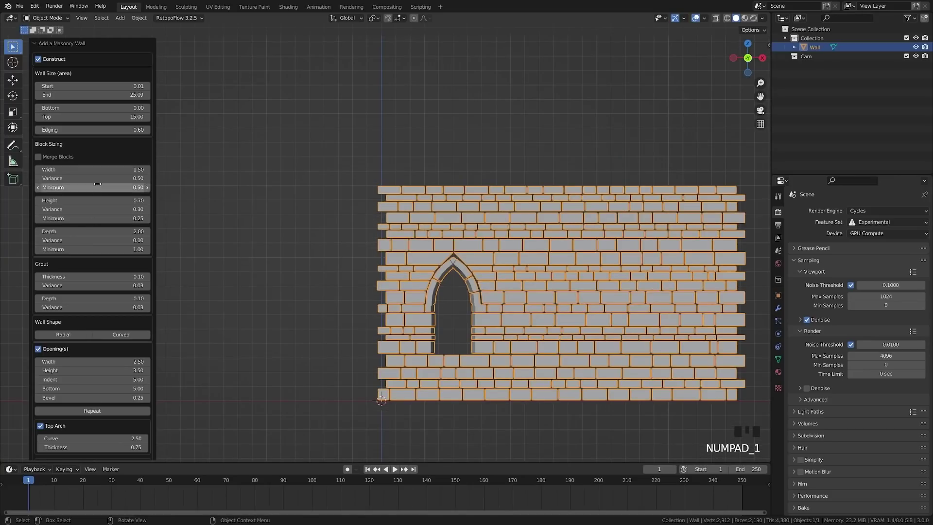
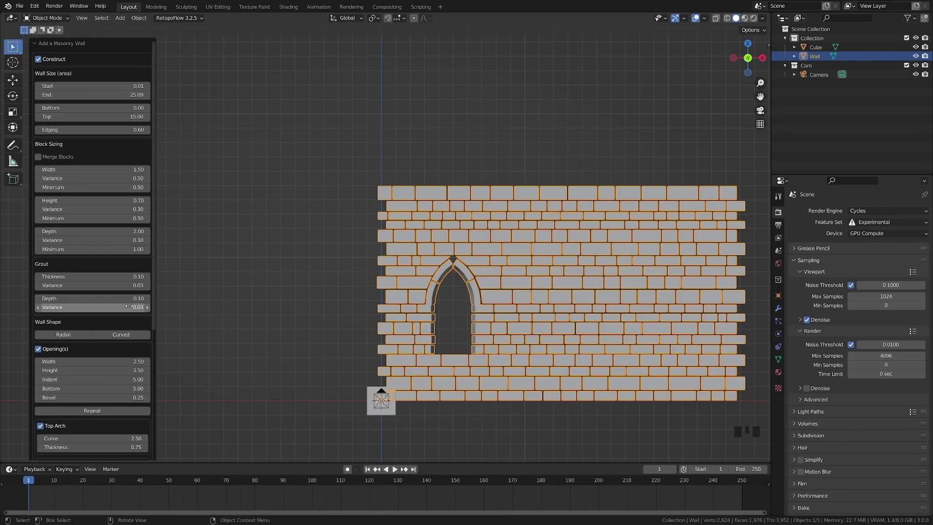
{"action": "scroll", "scroll_direction": "down", "scroll_amount": 3}
{"action": "scroll", "scroll_direction": "up", "scroll_amount": 3}
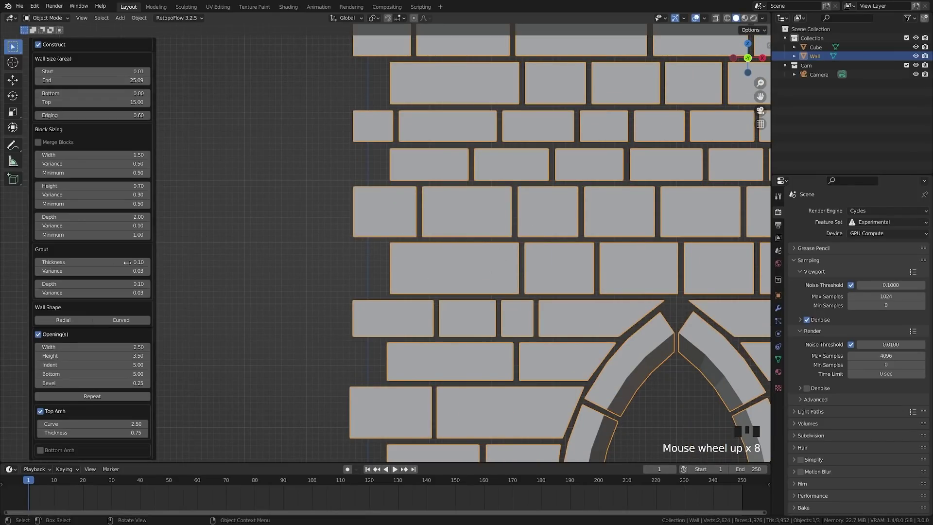
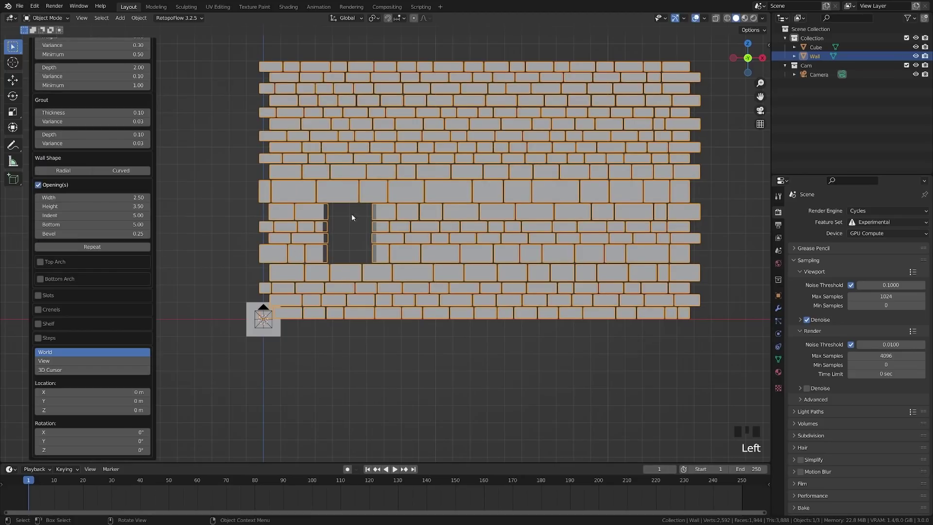
Give the opening a rounded Top Arch with Curve 1.24 and no Bottom Arch
{"action": "left_click", "coordinate": [43, 266]}
{"action": "left_click", "coordinate": [43, 305]}
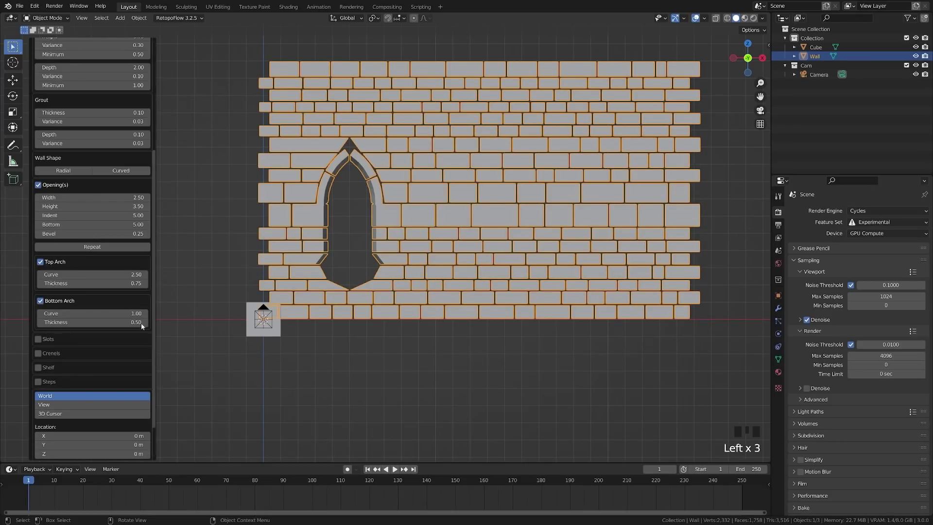
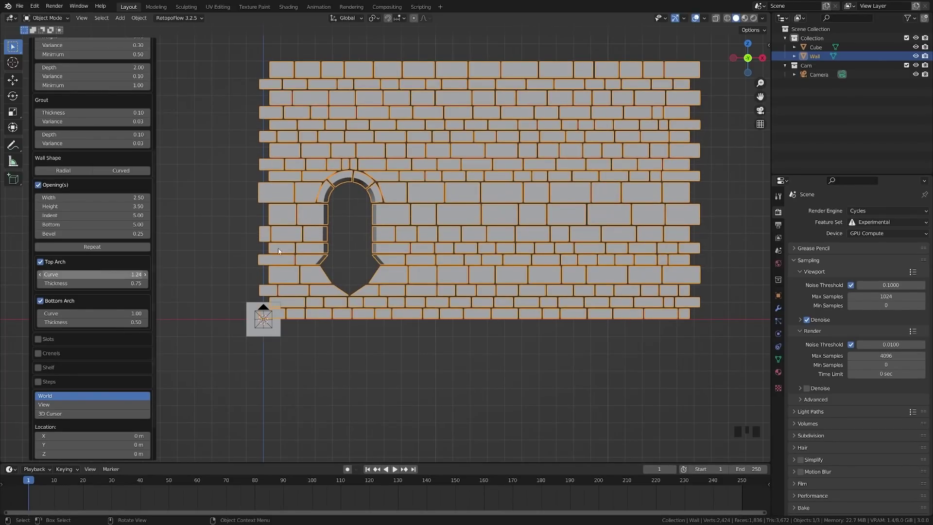
{"action": "left_click", "coordinate": [43, 303]}
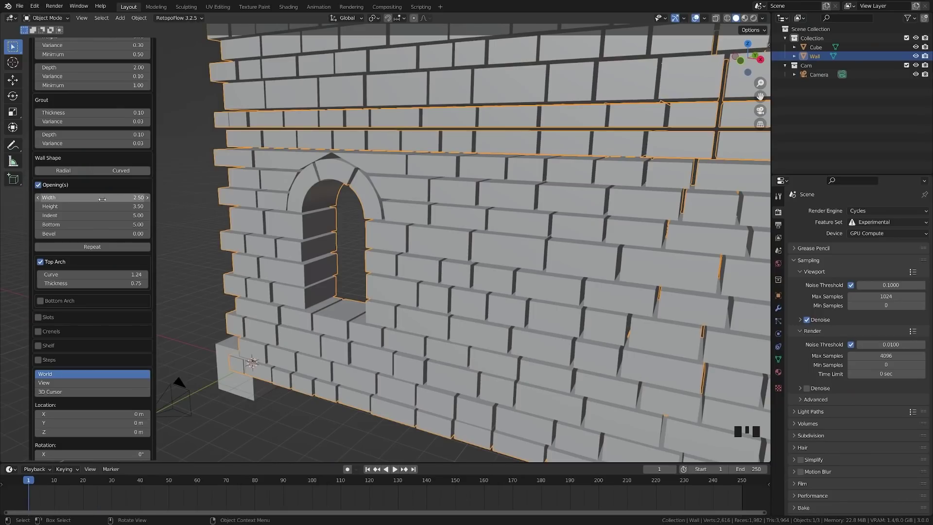
{"action": "scroll", "scroll_direction": "down", "scroll_amount": 3}
{"action": "left_click_drag", "start_coordinate": [293, 267], "coordinate": [310, 259]}
{"action": "key", "text": "KP_1"}
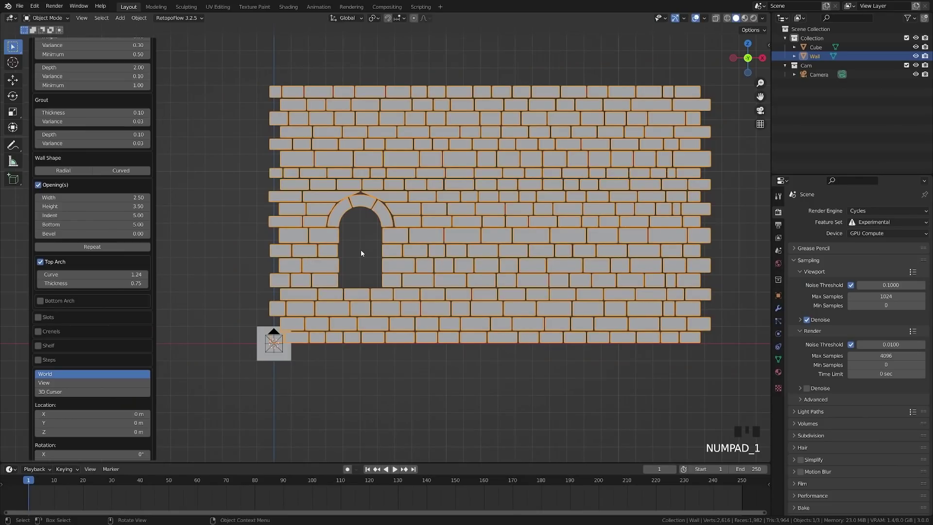
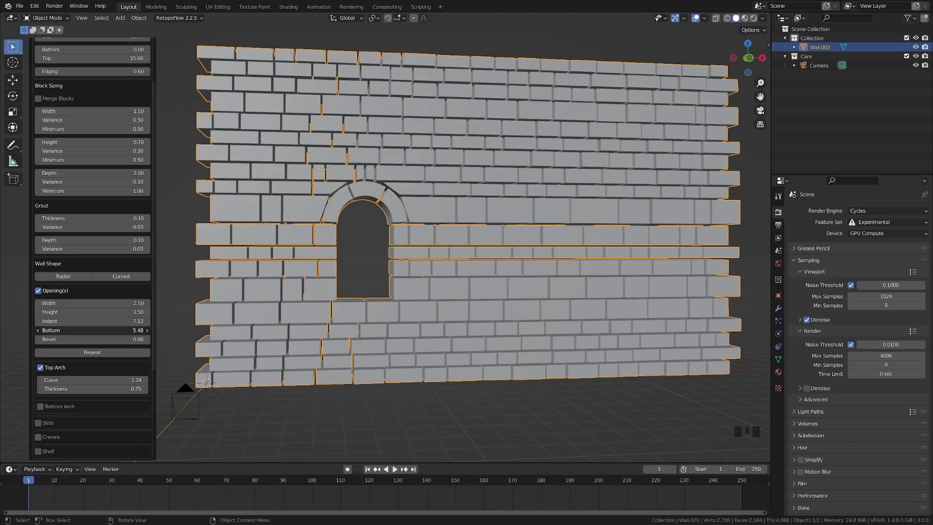
Set Bevel 0, Indent 7.13, Bottom 5.48 and enable Crenels along the wall top
{"action": "left_click_drag", "start_coordinate": [443, 267], "coordinate": [60, 370]}
{"action": "scroll", "scroll_direction": "down", "scroll_amount": 3}
{"action": "left_click", "coordinate": [52, 370]}
{"action": "scroll", "scroll_direction": "down", "scroll_amount": 3}
{"action": "left_click_drag", "start_coordinate": [432, 215], "coordinate": [42, 368]}
Remove the crenellations and increase the wall End to lengthen it
{"action": "left_click", "coordinate": [42, 368]}
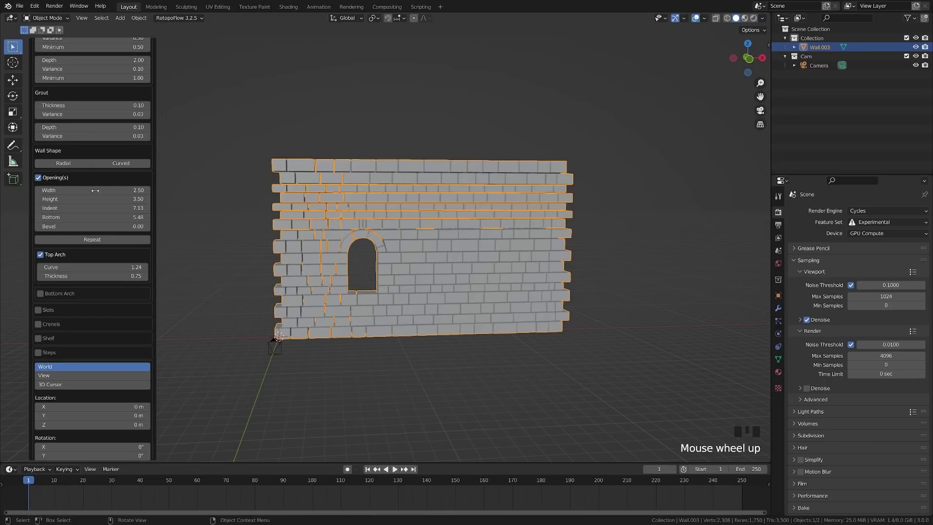
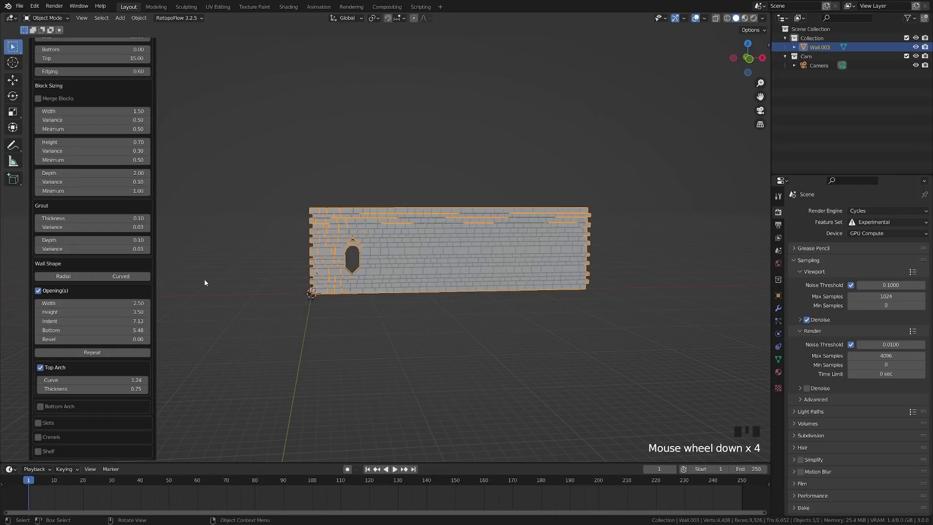
{"action": "scroll", "scroll_direction": "up", "scroll_amount": 3}
{"action": "left_click_drag", "start_coordinate": [433, 320], "coordinate": [410, 306]}
{"action": "scroll", "scroll_direction": "up", "scroll_amount": 3}
{"action": "scroll", "scroll_direction": "down", "scroll_amount": 3}
{"action": "scroll", "scroll_direction": "down", "scroll_amount": 3}
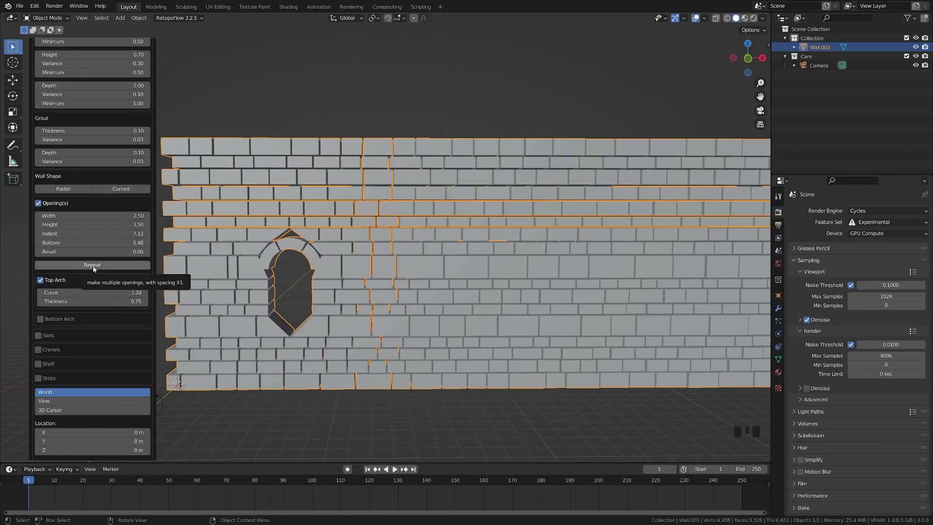
Enable Repeat under Opening(s) so the arched window forms a row along the wall
{"action": "left_click", "coordinate": [95, 268]}
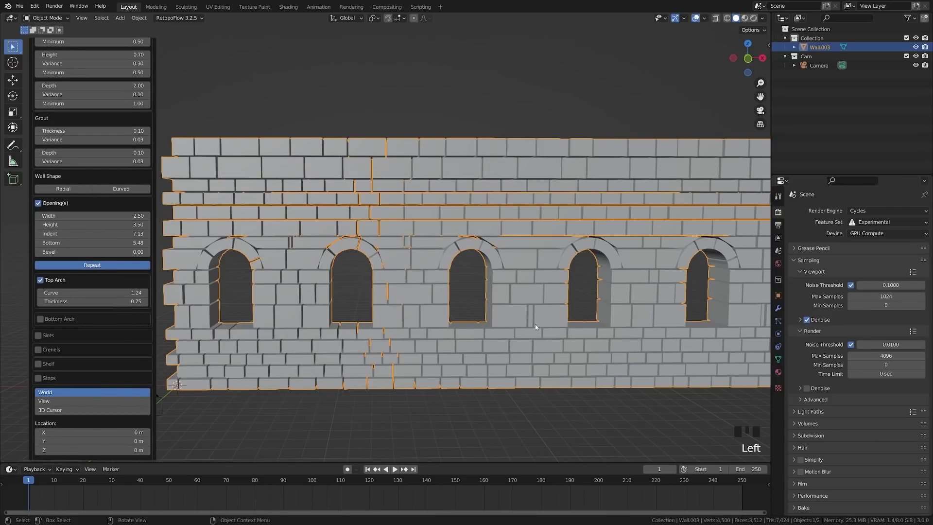
{"action": "middle_click", "coordinate": [533, 325]}
{"action": "scroll", "scroll_direction": "down", "scroll_amount": 3}
{"action": "left_click_drag", "start_coordinate": [459, 303], "coordinate": [289, 327]}
{"action": "left_click", "coordinate": [253, 400]}
Save, then add a Bevel modifier on Edges with Amount 0.1 m and 2 segments
{"action": "scroll", "scroll_direction": "down", "scroll_amount": 3}
{"action": "key", "text": "ctrl+s"}
{"action": "left_click_drag", "start_coordinate": [446, 324], "coordinate": [458, 231]}
{"action": "middle_click", "coordinate": [457, 230]}
{"action": "scroll", "scroll_direction": "up", "scroll_amount": 3}
{"action": "left_click_drag", "start_coordinate": [270, 266], "coordinate": [285, 262]}
{"action": "scroll", "scroll_direction": "up", "scroll_amount": 3}
{"action": "left_click_drag", "start_coordinate": [339, 273], "coordinate": [323, 203]}
{"action": "left_click", "coordinate": [324, 204]}
{"action": "left_click", "coordinate": [779, 307]}
Limit the bevel by Angle 30°, enable Harden Normals, and inspect the rounded stones
{"action": "left_click_drag", "start_coordinate": [832, 213], "coordinate": [603, 198]}
{"action": "middle_click", "coordinate": [603, 198]}
{"action": "left_click_drag", "start_coordinate": [478, 201], "coordinate": [372, 212]}
{"action": "left_click_drag", "start_coordinate": [372, 212], "coordinate": [802, 338]}
{"action": "left_click_drag", "start_coordinate": [802, 338], "coordinate": [851, 350]}
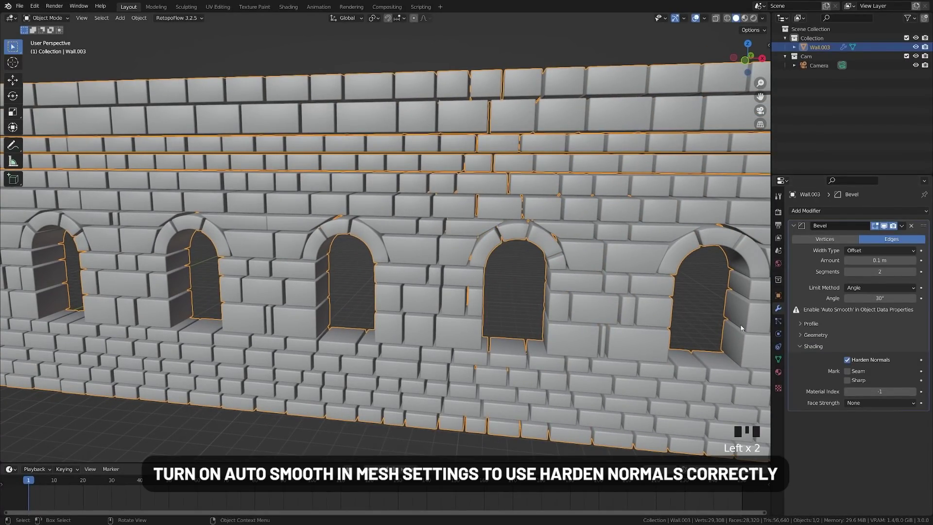
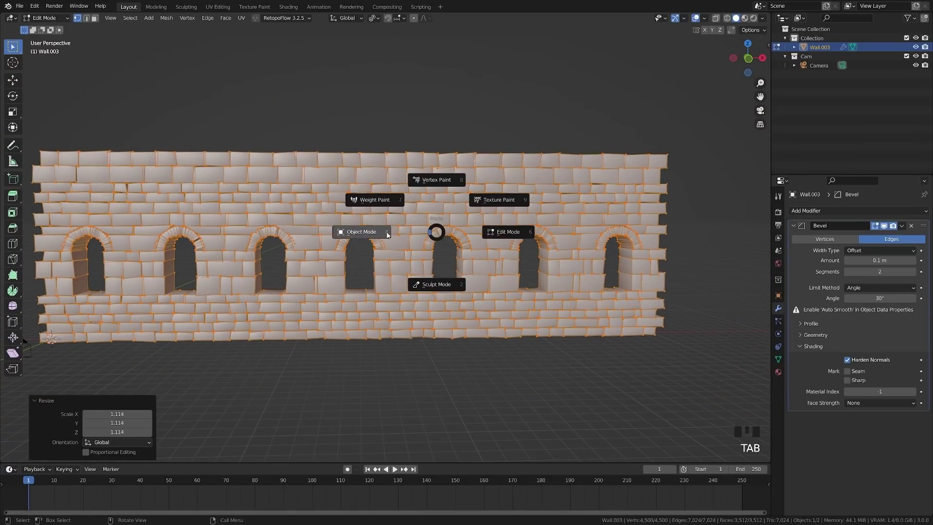
Return to Object Mode after the 1.114 scale and save the project as Castle-Tut.blend
{"action": "key", "text": "a"}
{"action": "left_click_drag", "start_coordinate": [414, 246], "coordinate": [334, 262]}
{"action": "key", "text": "ctrl+s"}
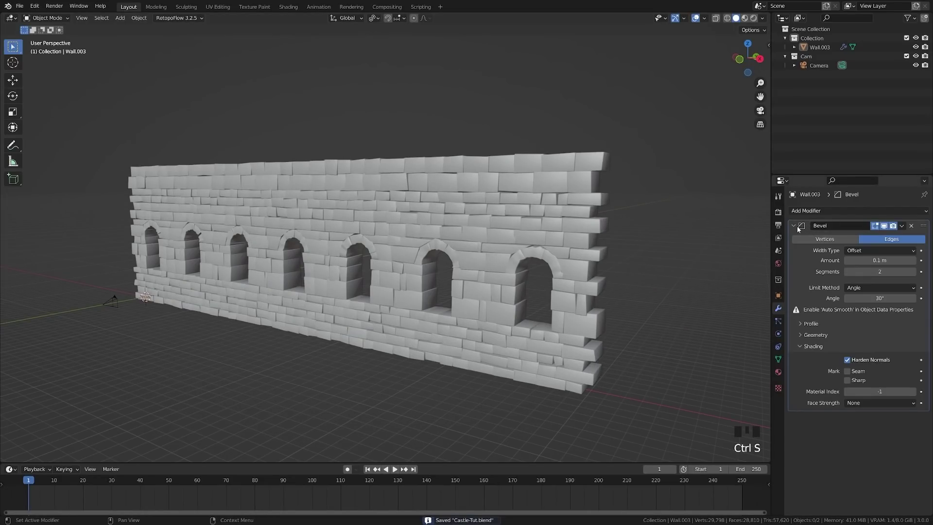
{"action": "left_click_drag", "start_coordinate": [794, 228], "coordinate": [208, 183]}
{"action": "left_click_drag", "start_coordinate": [208, 183], "coordinate": [244, 232]}
{"action": "key", "text": "KP_7"}
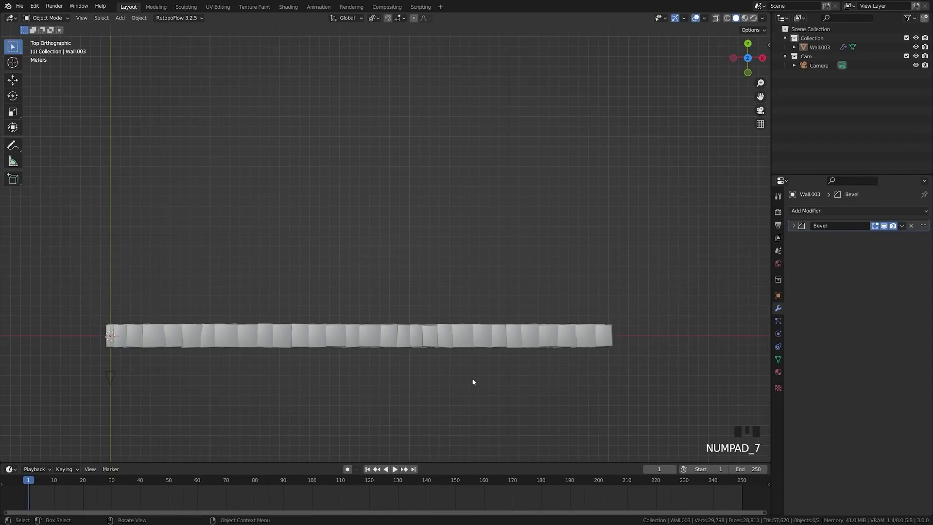
Duplicate and rotate the wall as a test, then discard the duplicate
{"action": "left_click_drag", "start_coordinate": [232, 260], "coordinate": [215, 318]}
{"action": "left_click", "coordinate": [215, 318]}
{"action": "key", "text": "shift+d"}
{"action": "key", "text": "r"}
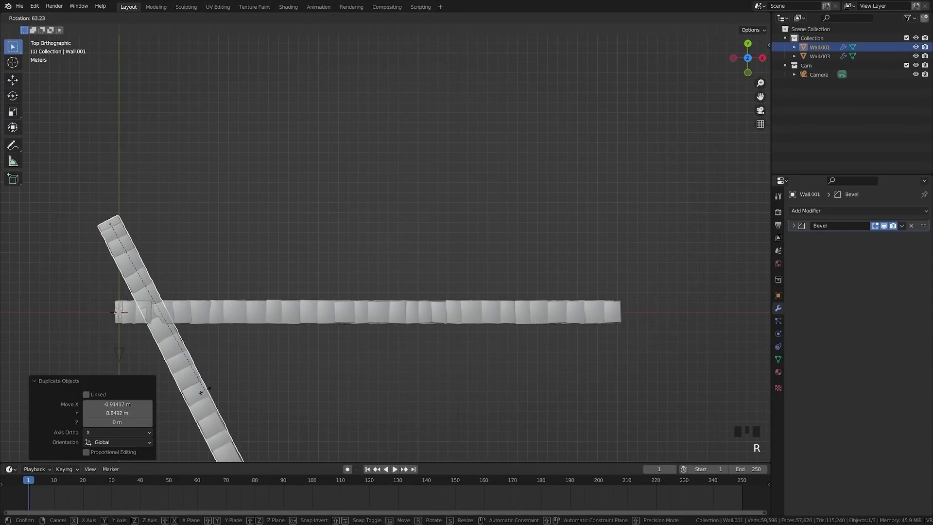
{"action": "key", "text": "x"}
{"action": "left_click_drag", "start_coordinate": [363, 270], "coordinate": [45, 232]}
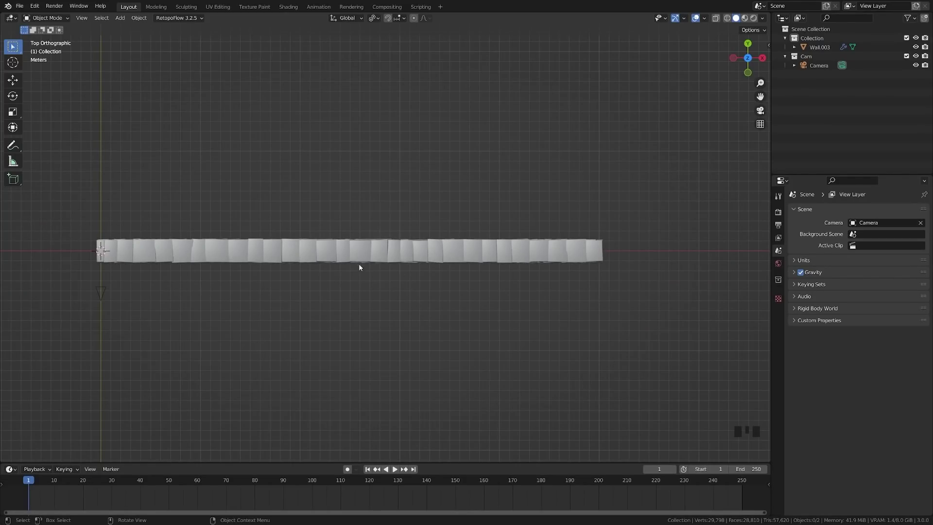
Add a Curve modifier below the Bevel on the wall, no curve assigned yet
{"action": "left_click_drag", "start_coordinate": [129, 273], "coordinate": [404, 236]}
{"action": "left_click", "coordinate": [404, 237]}
{"action": "left_click", "coordinate": [781, 311]}
{"action": "left_click_drag", "start_coordinate": [824, 215], "coordinate": [191, 292]}
{"action": "left_click_drag", "start_coordinate": [191, 292], "coordinate": [289, 247]}
{"action": "key", "text": "shift+a"}
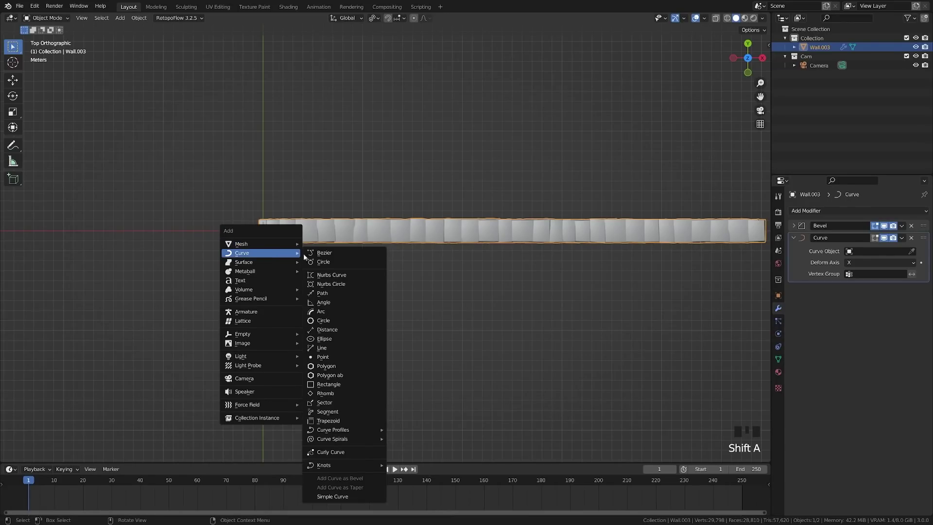
Add a Bezier curve, assign it to the wall's Curve modifier and scale it up by 24.154
{"action": "left_click_drag", "start_coordinate": [431, 282], "coordinate": [338, 240]}
{"action": "left_click", "coordinate": [338, 240]}
{"action": "left_click_drag", "start_coordinate": [876, 253], "coordinate": [329, 253]}
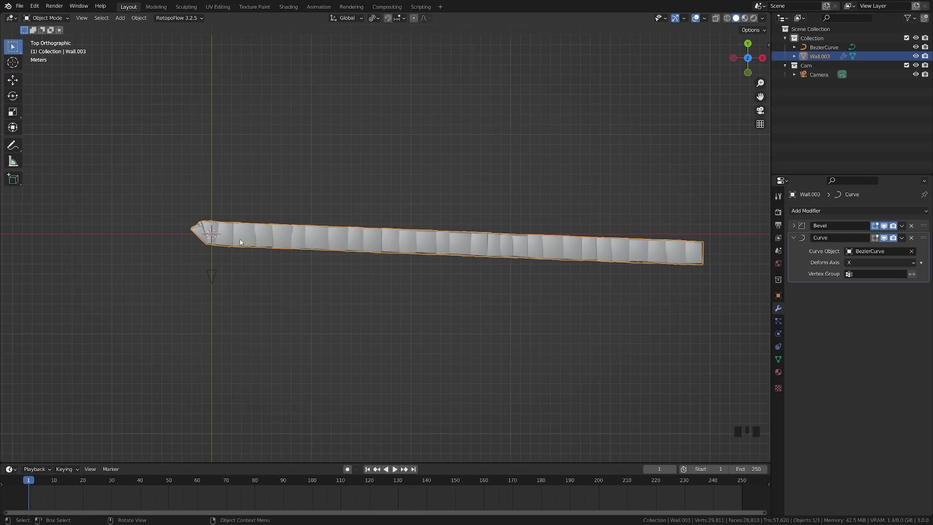
{"action": "left_click", "coordinate": [817, 53]}
{"action": "key", "text": "z"}
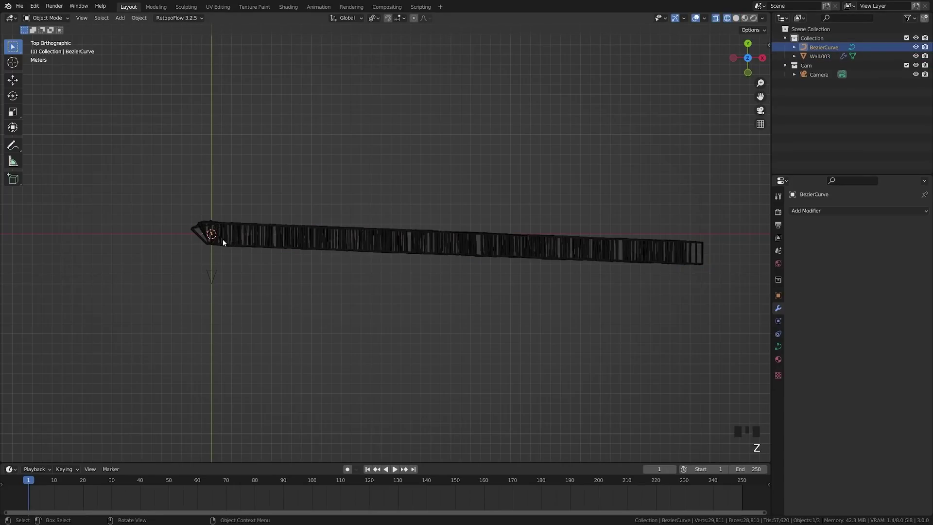
{"action": "key", "text": "s"}
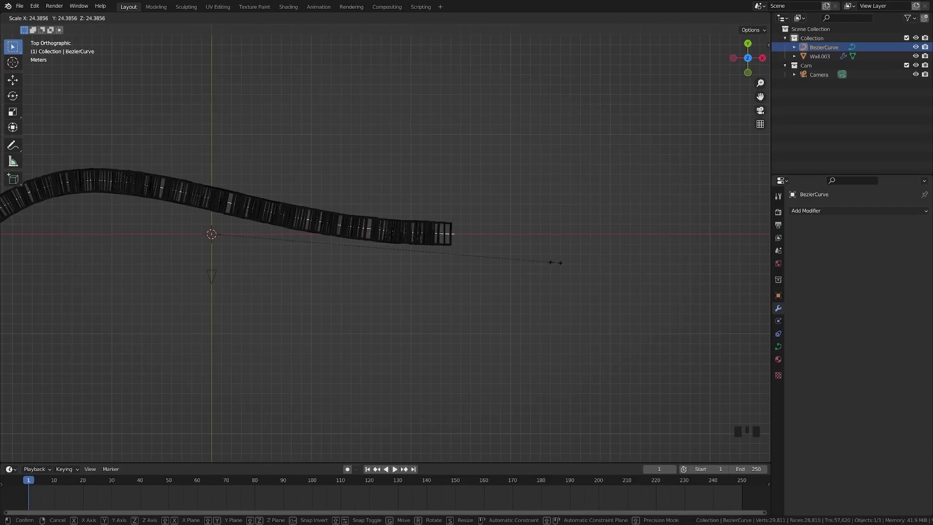
{"action": "left_click_drag", "start_coordinate": [246, 233], "coordinate": [557, 222]}
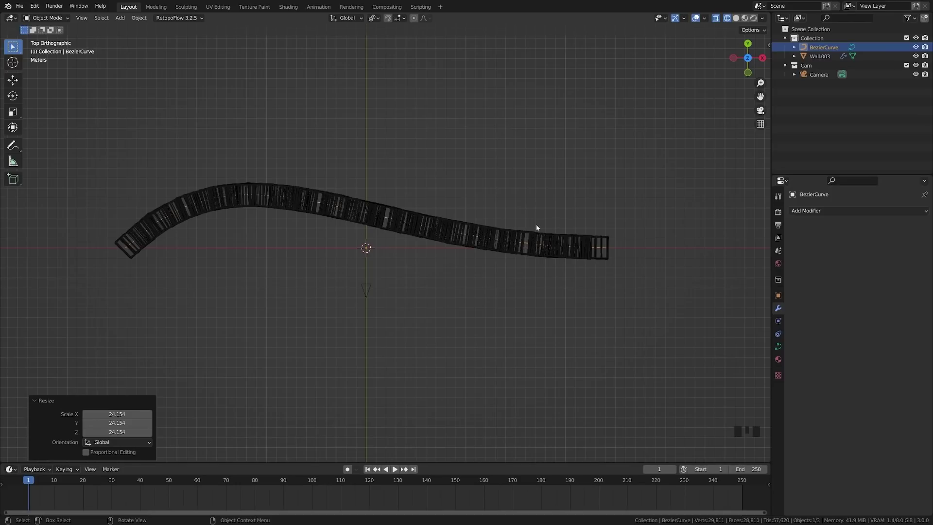
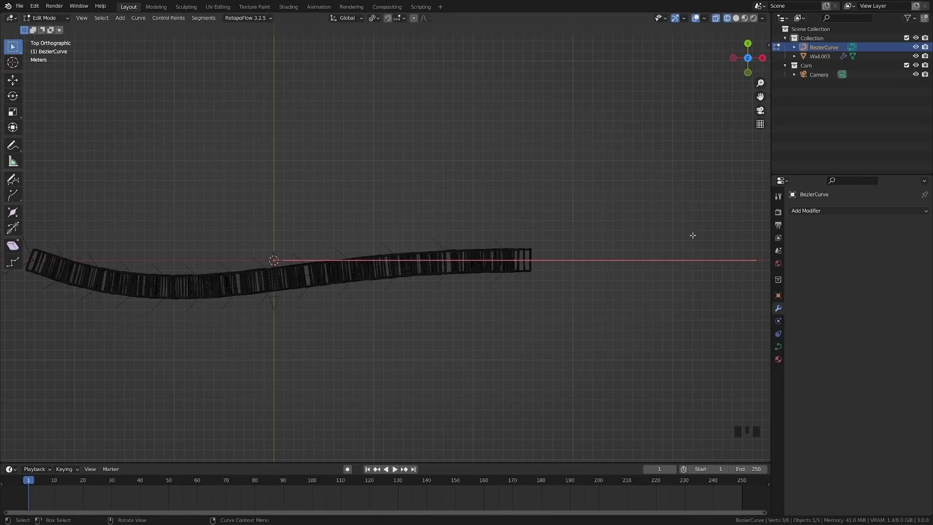
Add an Array modifier (count 2) to Wall.003 and move it above the Curve modifier
{"action": "left_click_drag", "start_coordinate": [843, 212], "coordinate": [622, 181]}
{"action": "key", "text": "Tab"}
{"action": "left_click", "coordinate": [517, 259]}
{"action": "left_click_drag", "start_coordinate": [825, 214], "coordinate": [922, 239]}
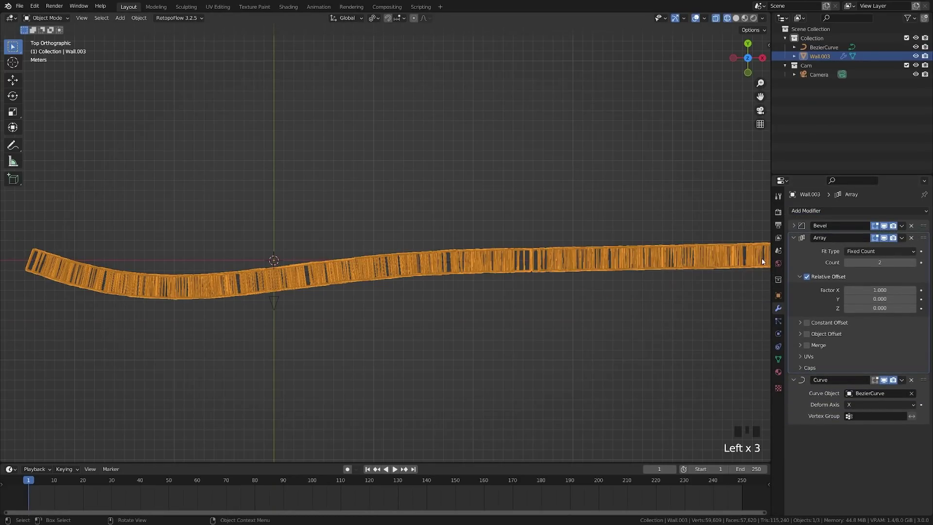
{"action": "left_click_drag", "start_coordinate": [649, 258], "coordinate": [496, 252]}
{"action": "scroll", "scroll_direction": "down", "scroll_amount": 3}
{"action": "key", "text": "Tab"}
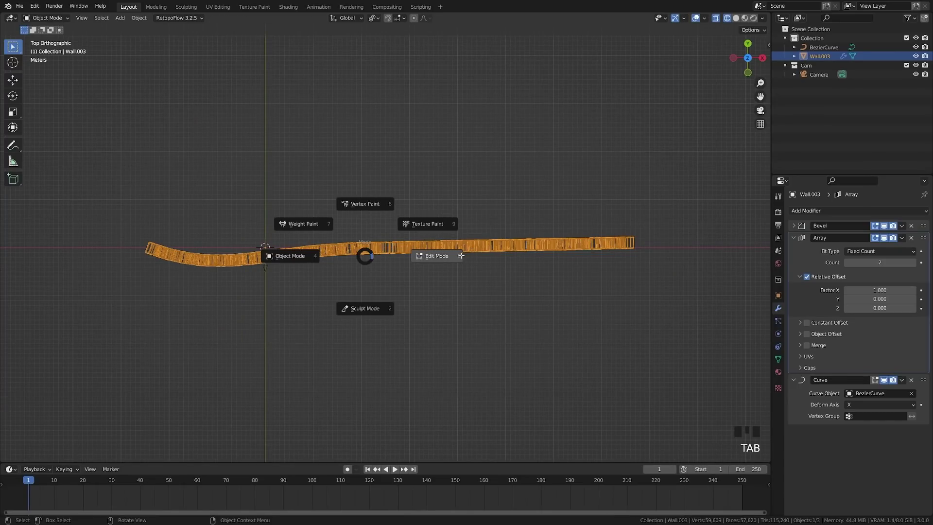
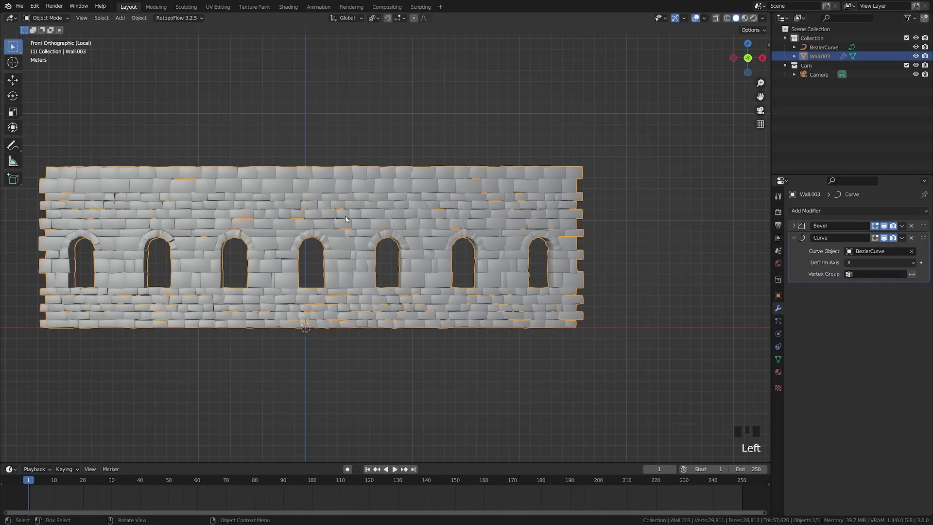
Hide the curved wall and add a new Masonry Wall with End 25, Top 30 and a raised opening
{"action": "key", "text": "h"}
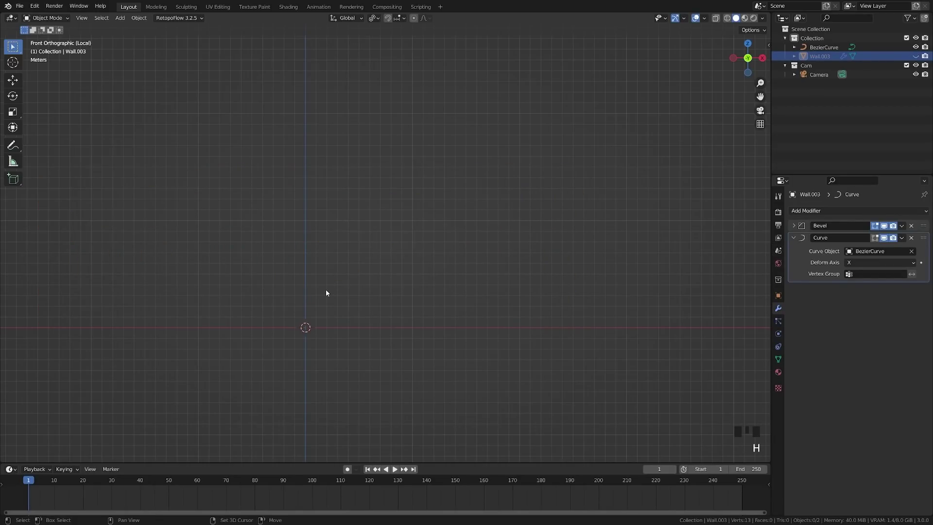
{"action": "key", "text": "shift+a"}
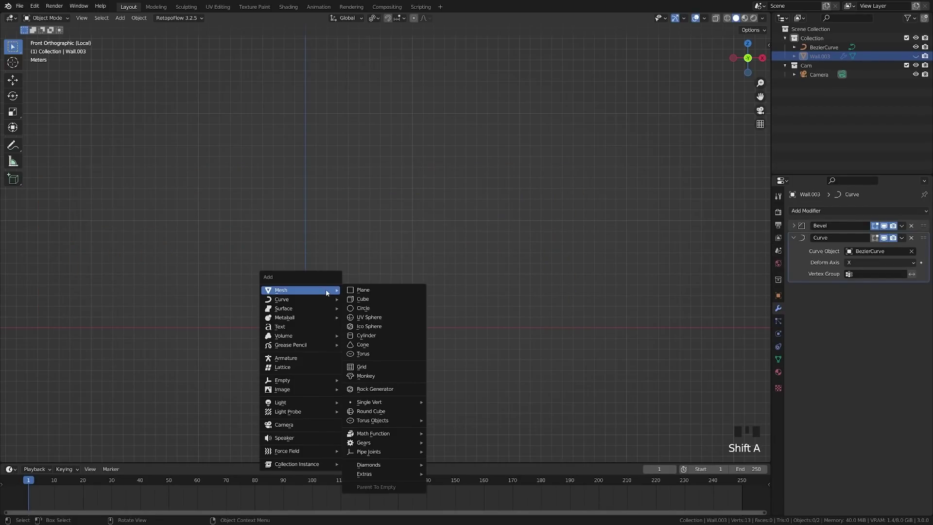
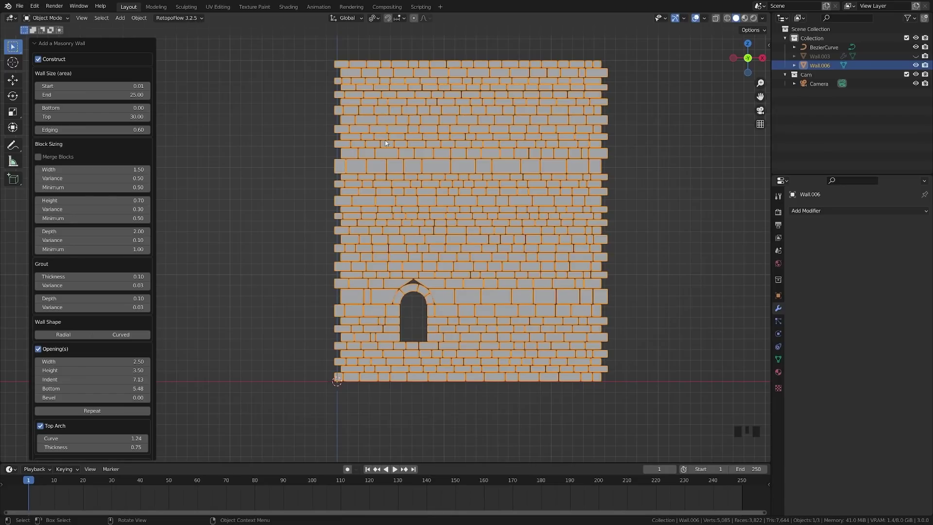
{"action": "scroll", "scroll_direction": "down", "scroll_amount": 3}
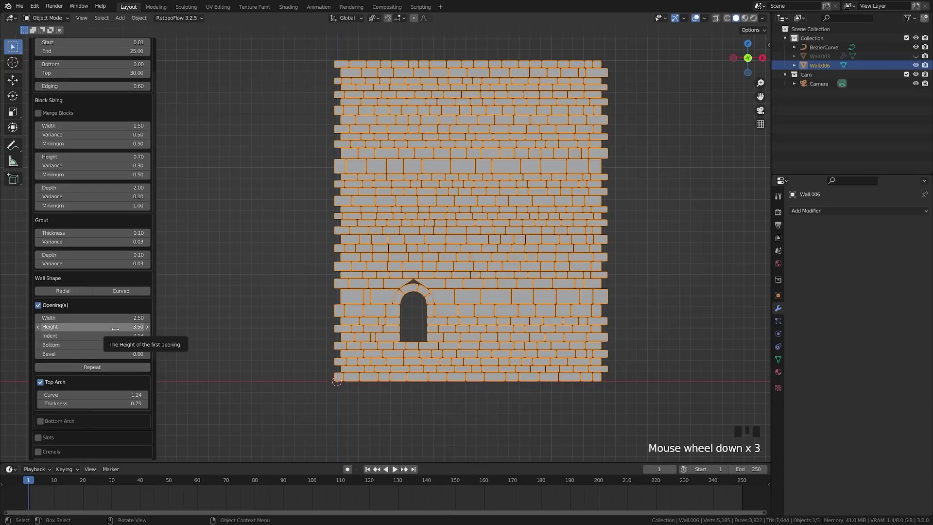
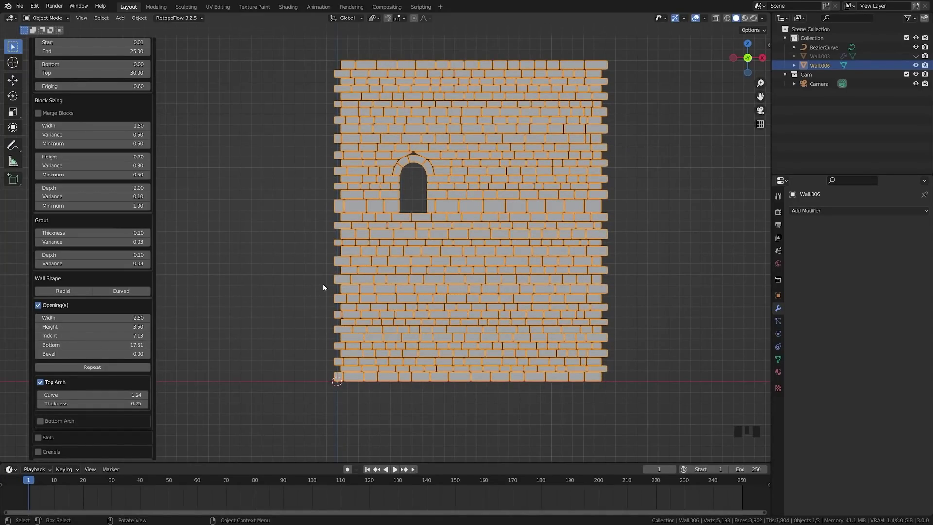
Add a Bevel modifier to the new wall and tune its settings to round the stone edges
{"action": "key", "text": "Tab"}
{"action": "left_click", "coordinate": [275, 320]}
{"action": "key", "text": "ctrl+s"}
{"action": "left_click_drag", "start_coordinate": [511, 372], "coordinate": [439, 322]}
{"action": "left_click", "coordinate": [440, 322]}
{"action": "left_click_drag", "start_coordinate": [826, 211], "coordinate": [822, 341]}
{"action": "left_click", "coordinate": [804, 345]}
{"action": "left_click_drag", "start_coordinate": [453, 257], "coordinate": [783, 359]}
{"action": "left_click", "coordinate": [783, 360]}
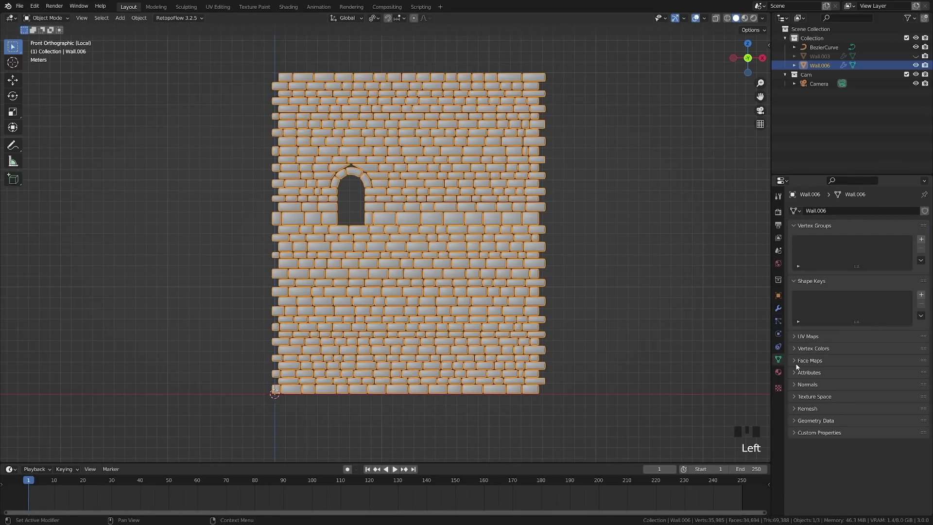
{"action": "left_click_drag", "start_coordinate": [796, 390], "coordinate": [838, 401]}
{"action": "left_click_drag", "start_coordinate": [795, 383], "coordinate": [508, 332]}
{"action": "scroll", "scroll_direction": "up", "scroll_amount": 3}
Randomize the wall's vertices by 0.1 m, scale them up 1.1146, and save as Castle-Tut.blend
{"action": "key", "text": "Tab"}
{"action": "key", "text": "space"}
{"action": "key", "text": "s"}
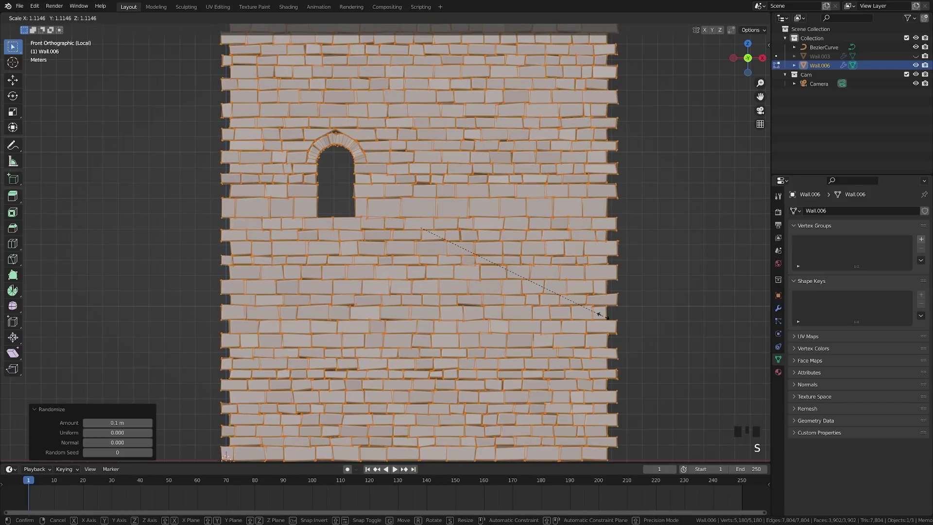
{"action": "key", "text": "a"}
{"action": "key", "text": "Tab"}
{"action": "scroll", "scroll_direction": "down", "scroll_amount": 3}
{"action": "key", "text": "a"}
{"action": "key", "text": "ctrl+s"}
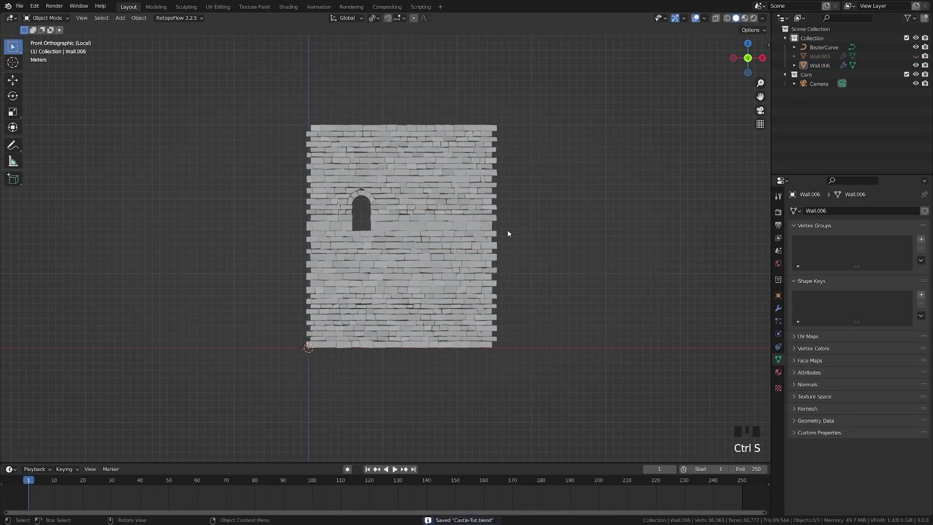
Unhide the scene and position the new wall Wall.006 over the long wall
{"action": "key", "text": "alt+h"}
{"action": "key", "text": "a"}
{"action": "left_click", "coordinate": [423, 227]}
{"action": "key", "text": "ctrl+s"}
{"action": "left_click_drag", "start_coordinate": [423, 285], "coordinate": [303, 339]}
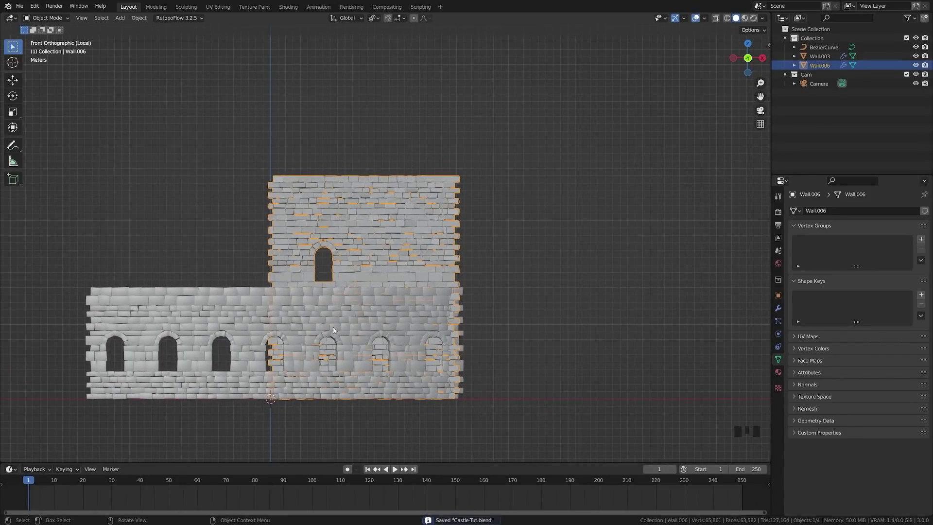
{"action": "left_click_drag", "start_coordinate": [289, 325], "coordinate": [402, 193]}
{"action": "left_click", "coordinate": [402, 193]}
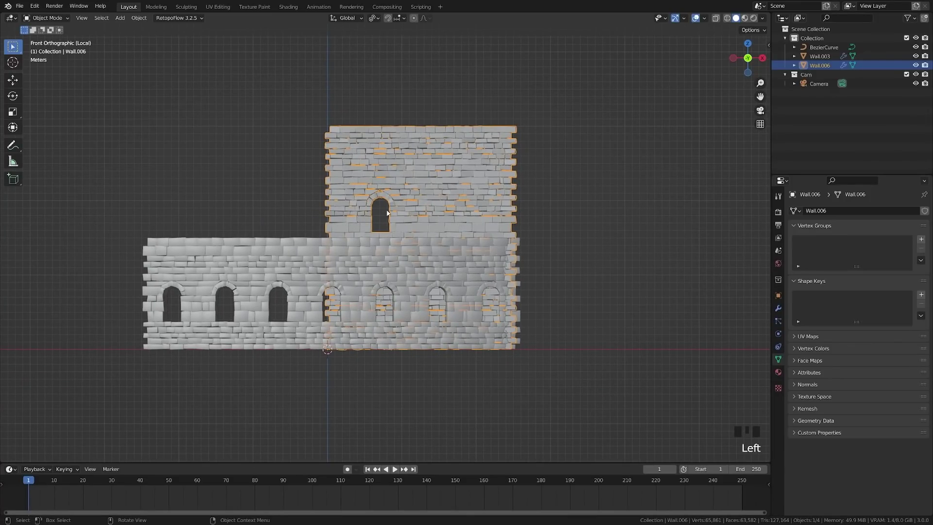
Add a Bezier Circle to the scene and a Curve modifier on Wall.006 after the Bevel
{"action": "left_click", "coordinate": [782, 315]}
{"action": "left_click_drag", "start_coordinate": [797, 228], "coordinate": [838, 324]}
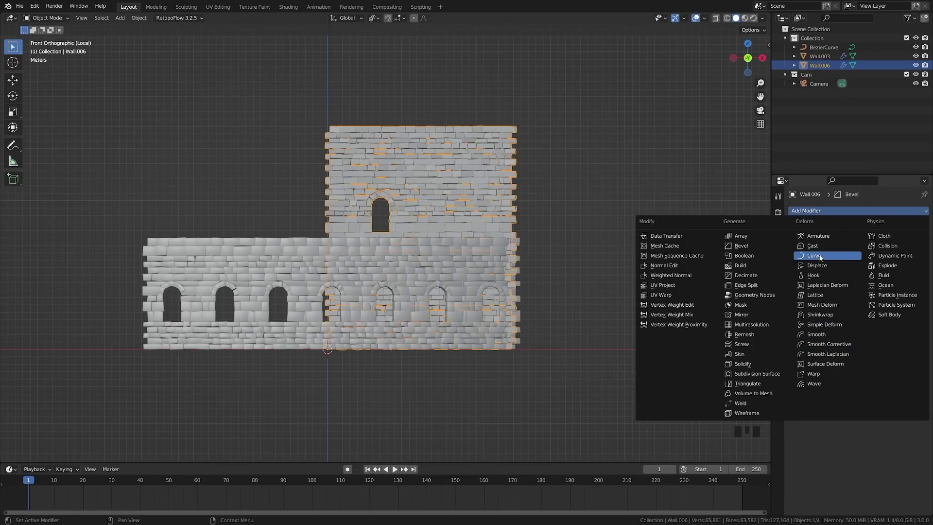
{"action": "left_click", "coordinate": [351, 381]}
{"action": "key", "text": "shift+a"}
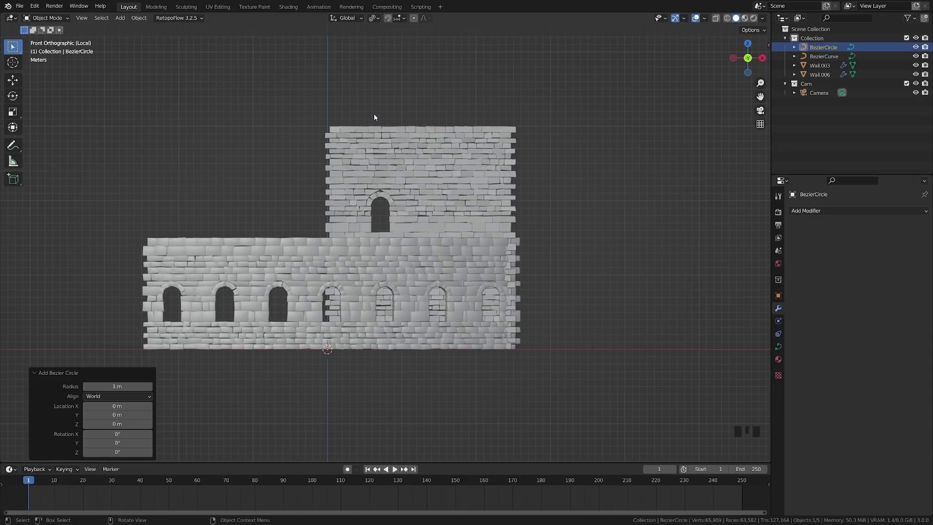
{"action": "left_click", "coordinate": [392, 399]}
{"action": "left_click", "coordinate": [354, 197]}
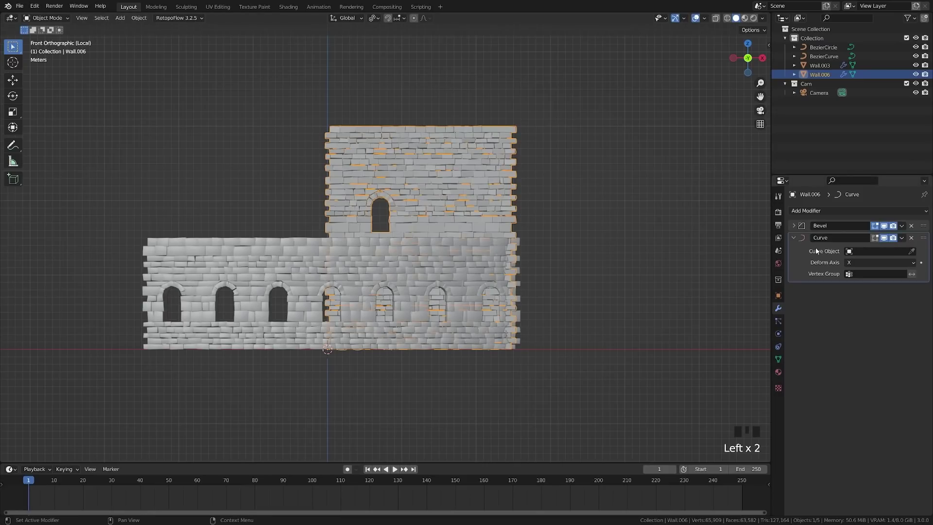
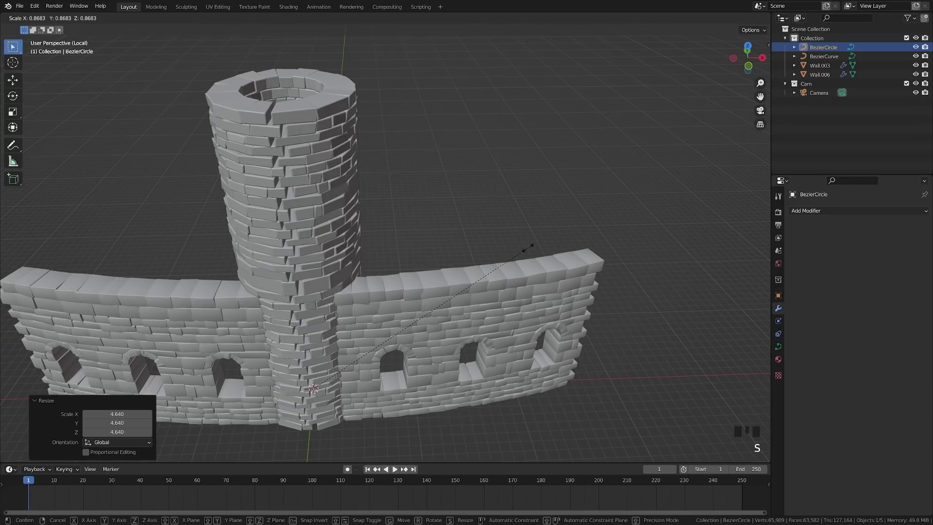
Scale the Bezier Circle 4.640 so the wall wraps into a round tower, then move the wall along Y
{"action": "key", "text": "a"}
{"action": "scroll", "scroll_direction": "down", "scroll_amount": 3}
{"action": "left_click_drag", "start_coordinate": [475, 266], "coordinate": [397, 297]}
{"action": "scroll", "scroll_direction": "up", "scroll_amount": 3}
{"action": "left_click_drag", "start_coordinate": [419, 275], "coordinate": [365, 318]}
{"action": "left_click", "coordinate": [365, 317]}
{"action": "key", "text": "g"}
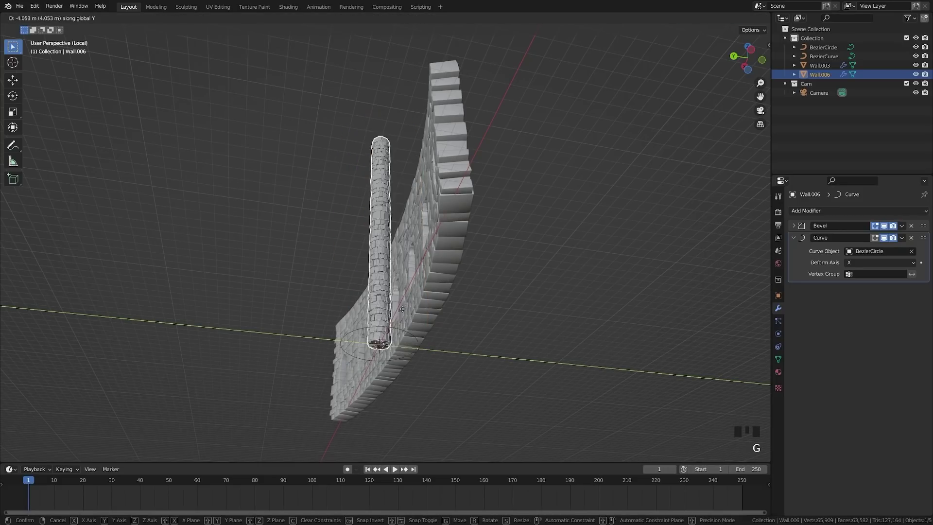
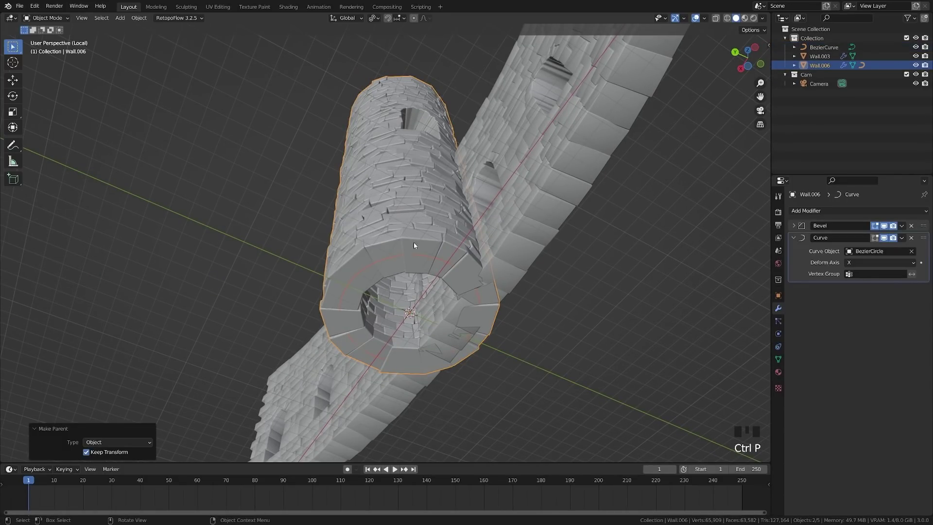
Move the Bezier Circle along Y so the tower stands before the long wall, checked from top view
{"action": "left_click_drag", "start_coordinate": [442, 227], "coordinate": [408, 314]}
{"action": "scroll", "scroll_direction": "down", "scroll_amount": 3}
{"action": "left_click_drag", "start_coordinate": [412, 321], "coordinate": [343, 248]}
{"action": "left_click", "coordinate": [343, 249]}
{"action": "key", "text": "g"}
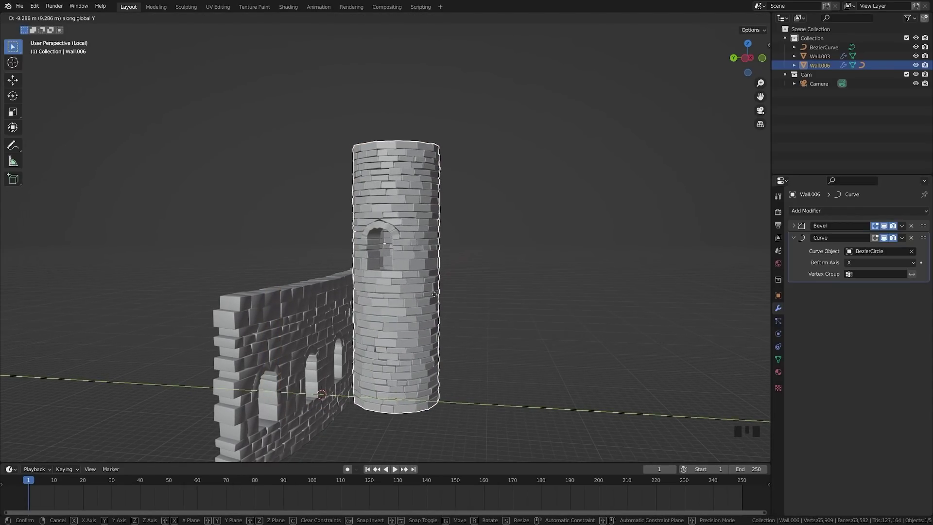
{"action": "key", "text": "KP_7"}
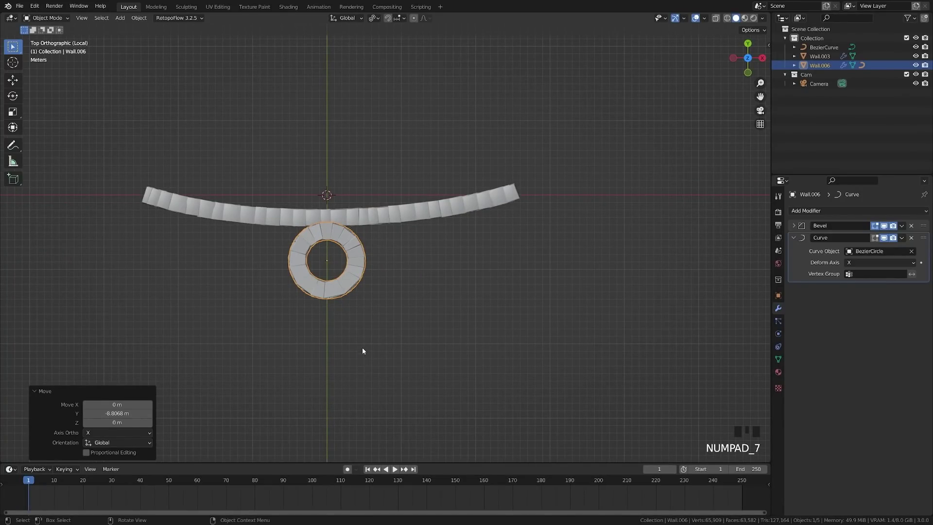
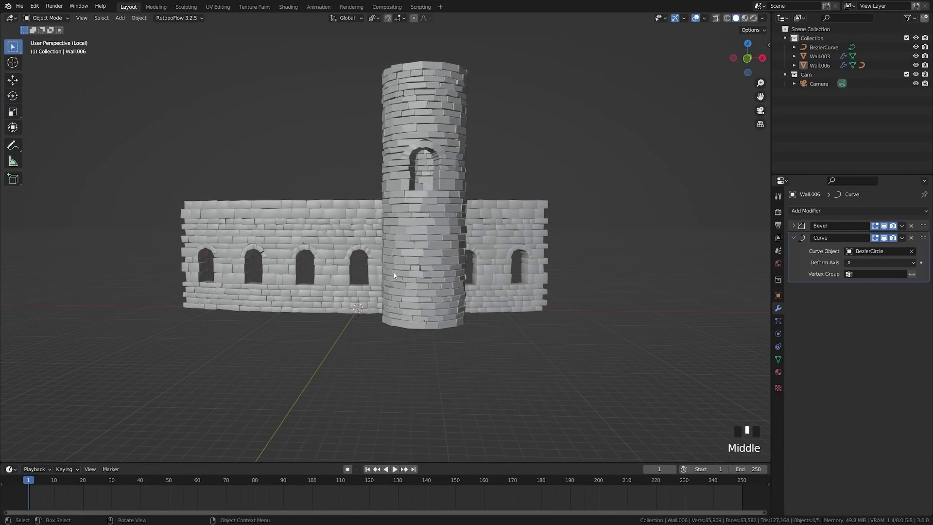
Hide both walls and return to front view to start the roof tile
{"action": "key", "text": "a"}
{"action": "key", "text": "h"}
{"action": "key", "text": "KP_1"}
{"action": "scroll", "scroll_direction": "up", "scroll_amount": 3}
{"action": "left_click_drag", "start_coordinate": [325, 376], "coordinate": [345, 321]}
{"action": "key", "text": "KP_1"}
{"action": "scroll", "scroll_direction": "up", "scroll_amount": 3}
{"action": "left_click_drag", "start_coordinate": [318, 374], "coordinate": [336, 315]}
Add a Plane, stand it upright and narrow its top into an egg-shaped tile
{"action": "key", "text": "shift+a"}
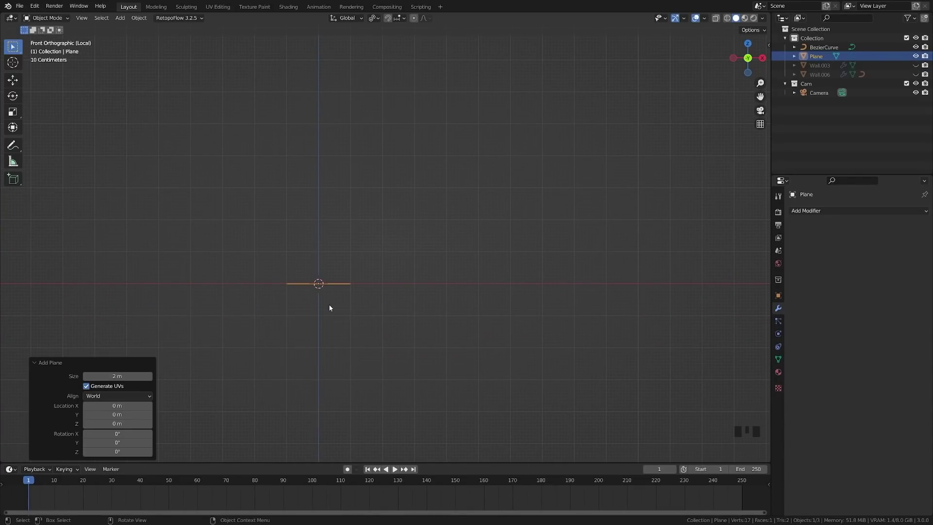
{"action": "key", "text": "r"}
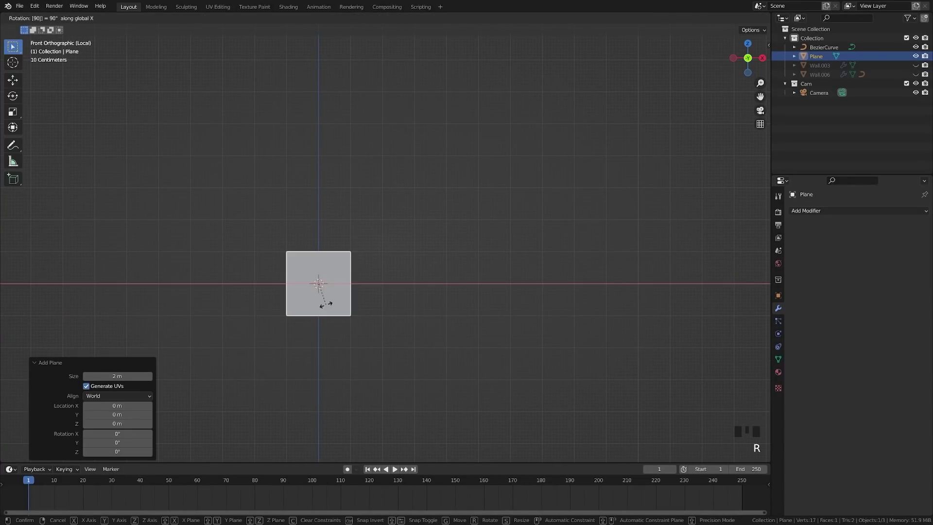
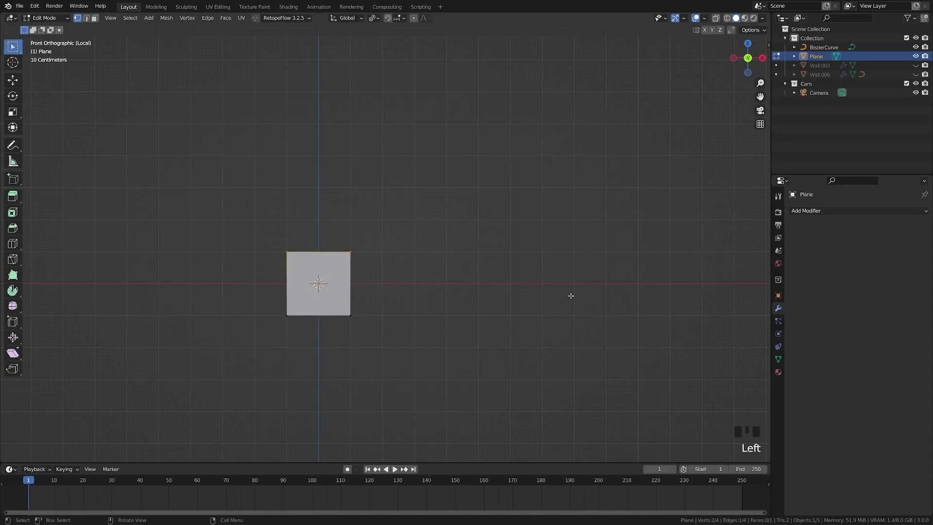
{"action": "key", "text": "s"}
{"action": "key", "text": "a"}
{"action": "key", "text": "Tab"}
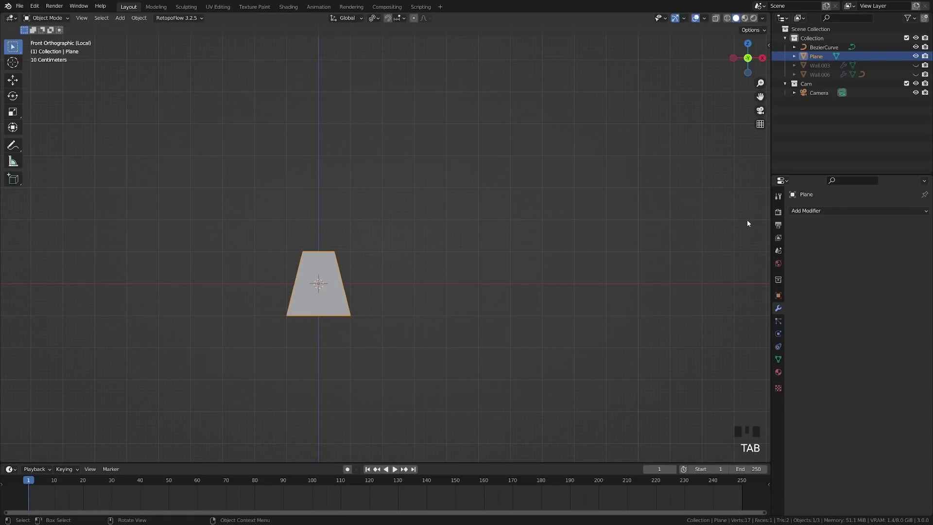
Solidify the tile with 0.25 inner and outer edge creases and add a Subdivision Surface modifier
{"action": "left_click_drag", "start_coordinate": [807, 208], "coordinate": [768, 368]}
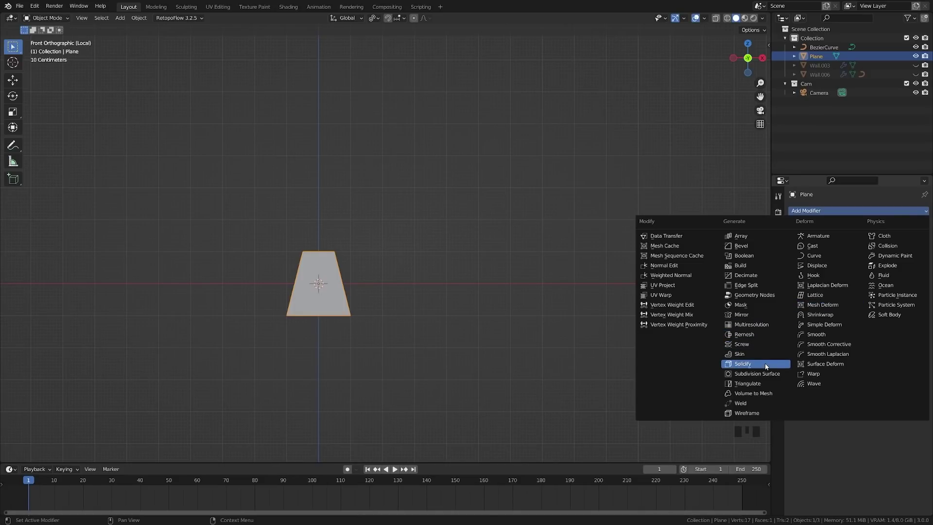
{"action": "left_click_drag", "start_coordinate": [833, 214], "coordinate": [335, 291]}
{"action": "scroll", "scroll_direction": "up", "scroll_amount": 3}
{"action": "left_click_drag", "start_coordinate": [274, 352], "coordinate": [677, 330]}
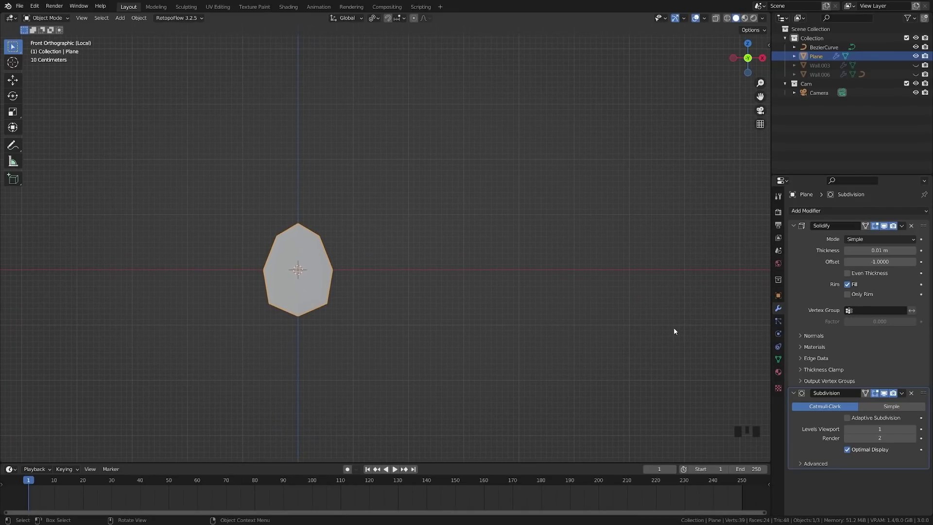
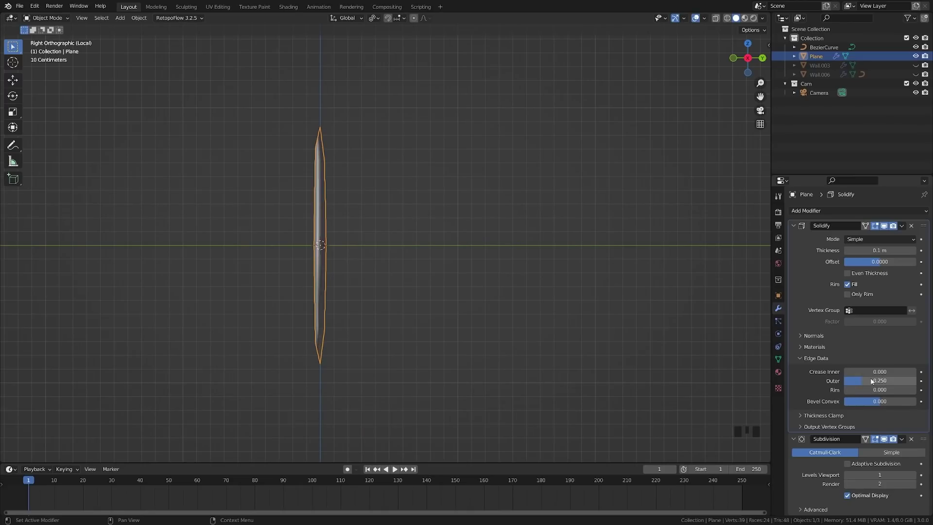
{"action": "key", "text": "ctrl+c"}
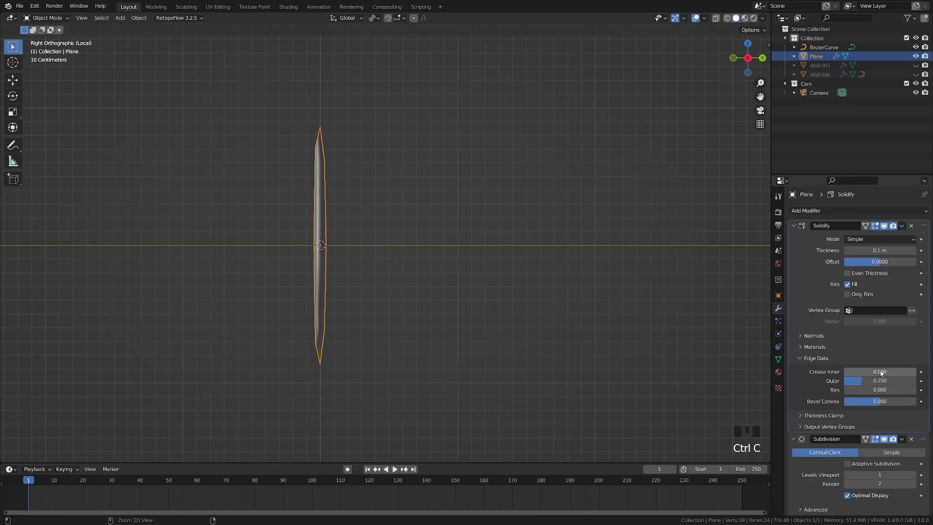
{"action": "key", "text": "ctrl+v"}
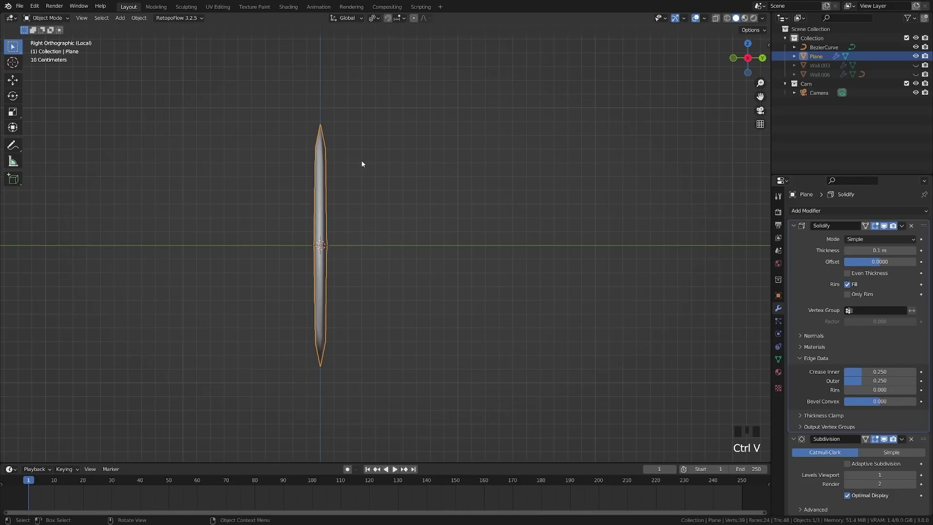
{"action": "key", "text": "KP_1"}
{"action": "middle_click", "coordinate": [384, 273]}
Set viewport subdivision to 2, Solidify thickness to 0.25 m and both creases to 0.5
{"action": "left_click_drag", "start_coordinate": [801, 227], "coordinate": [823, 330]}
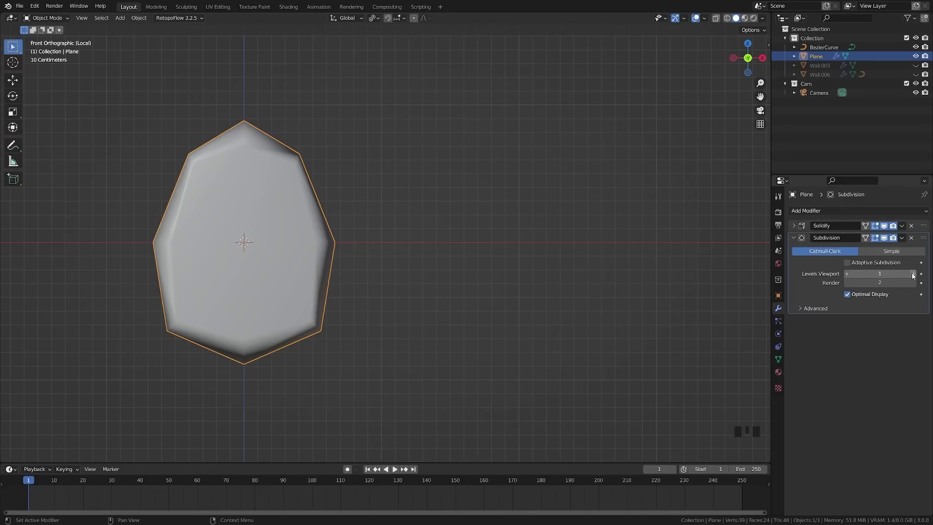
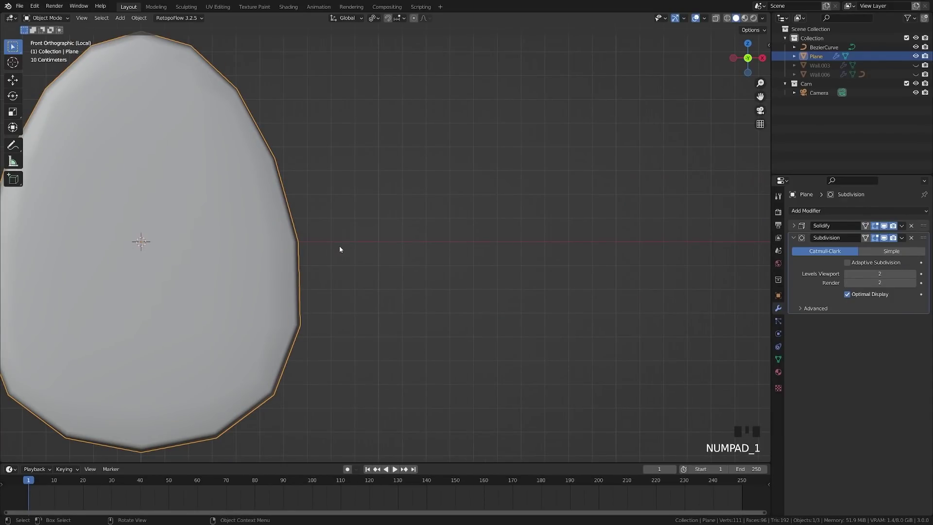
{"action": "scroll", "scroll_direction": "down", "scroll_amount": 3}
{"action": "left_click_drag", "start_coordinate": [307, 319], "coordinate": [795, 242]}
{"action": "left_click_drag", "start_coordinate": [795, 242], "coordinate": [515, 259]}
{"action": "left_click_drag", "start_coordinate": [514, 259], "coordinate": [888, 373]}
{"action": "left_click_drag", "start_coordinate": [888, 374], "coordinate": [355, 216]}
{"action": "left_click_drag", "start_coordinate": [355, 216], "coordinate": [364, 152]}
{"action": "key", "text": "KP_1"}
{"action": "scroll", "scroll_direction": "down", "scroll_amount": 3}
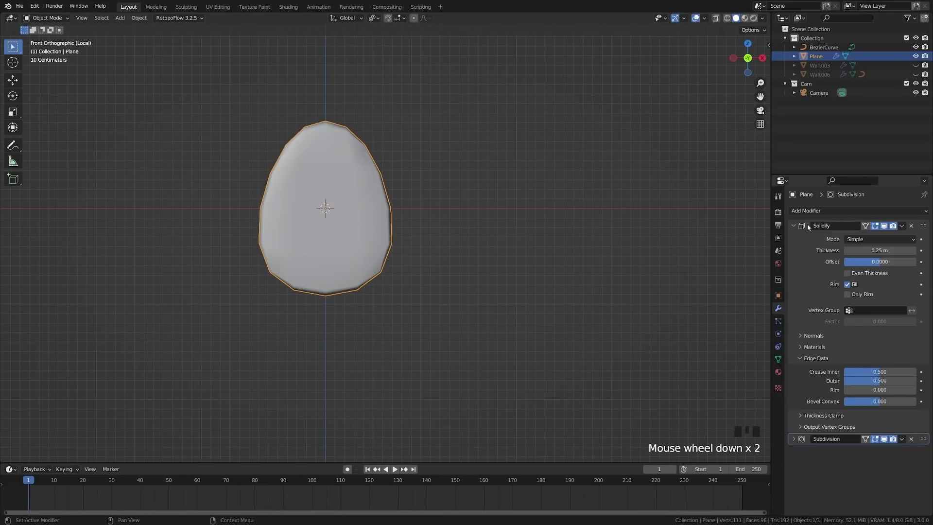
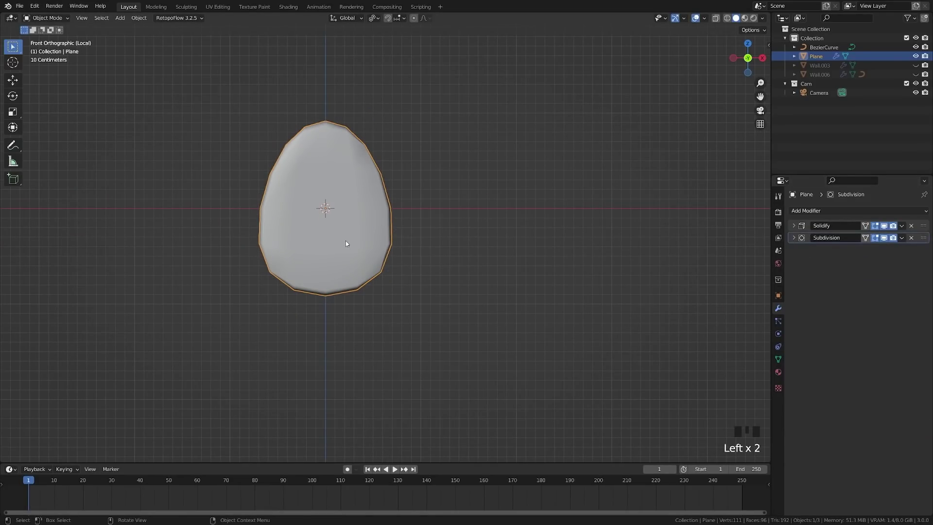
Convert the tile to a mesh and move its geometry down so the origin sits at the top tip
{"action": "key", "text": "space"}
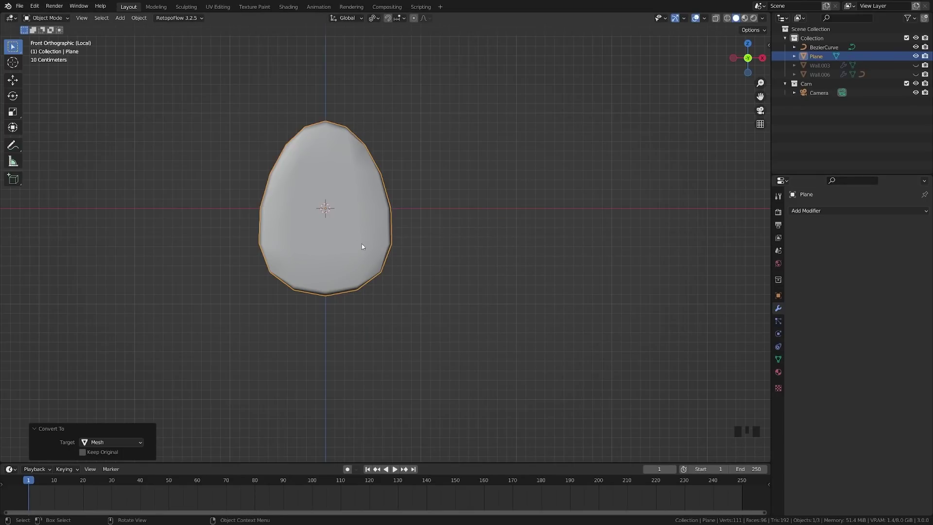
{"action": "left_click_drag", "start_coordinate": [353, 250], "coordinate": [316, 217]}
{"action": "key", "text": "Tab"}
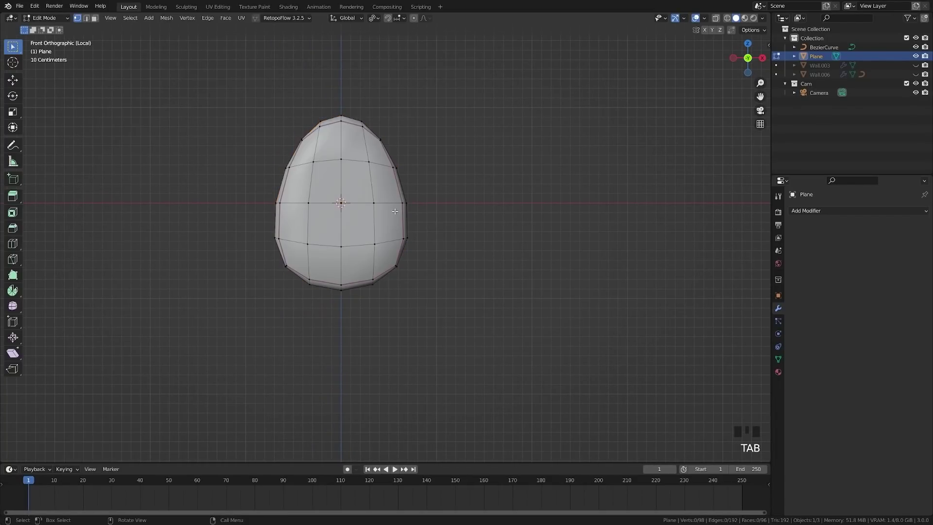
{"action": "key", "text": "a"}
{"action": "key", "text": "g"}
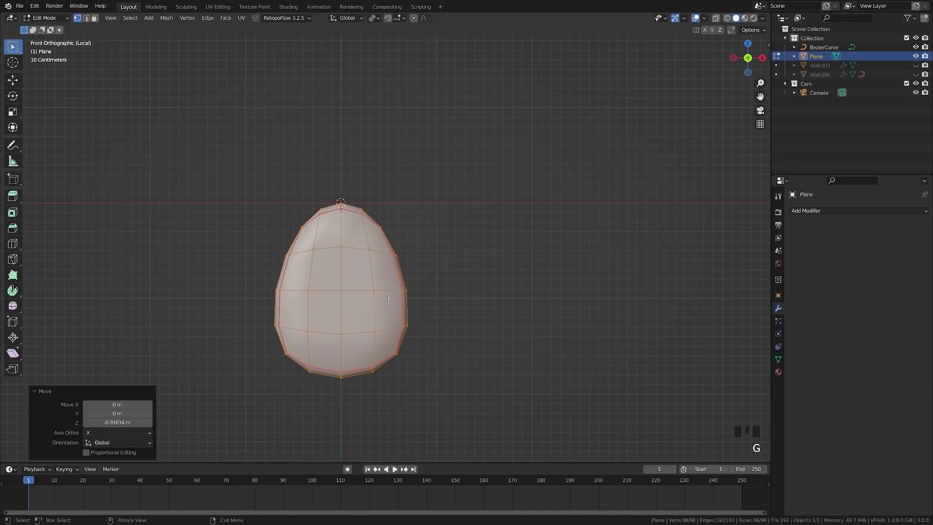
{"action": "key", "text": "Tab"}
Cancel a test rotation, save the castle file, and reselect the egg tile in front view
{"action": "key", "text": "r"}
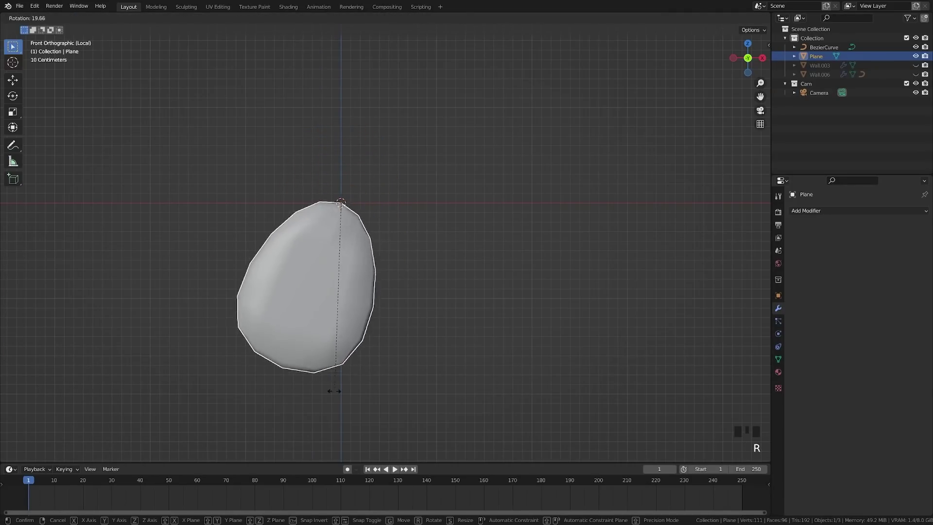
{"action": "key", "text": "a"}
{"action": "scroll", "scroll_direction": "down", "scroll_amount": 3}
{"action": "key", "text": "ctrl+s"}
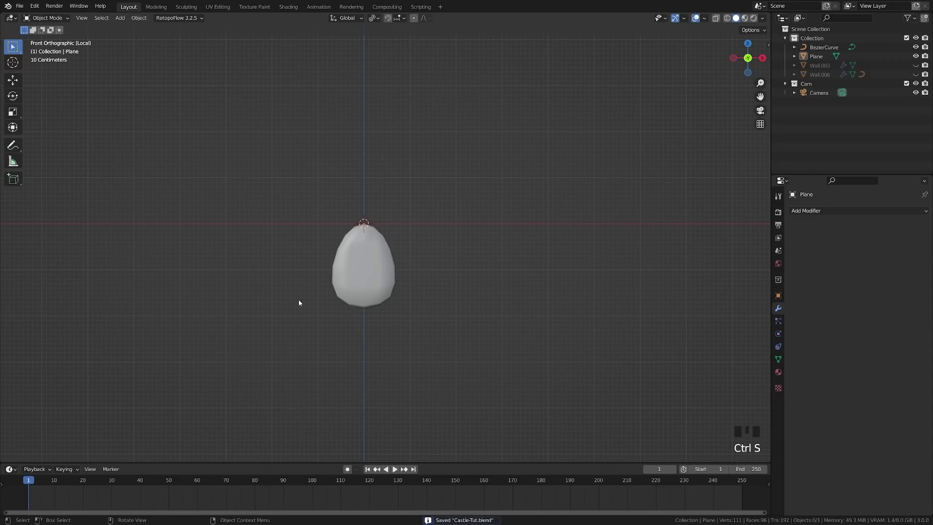
{"action": "scroll", "scroll_direction": "down", "scroll_amount": 3}
{"action": "left_click_drag", "start_coordinate": [442, 267], "coordinate": [375, 278]}
{"action": "key", "text": "KP_1"}
{"action": "scroll", "scroll_direction": "up", "scroll_amount": 3}
{"action": "left_click", "coordinate": [353, 304]}
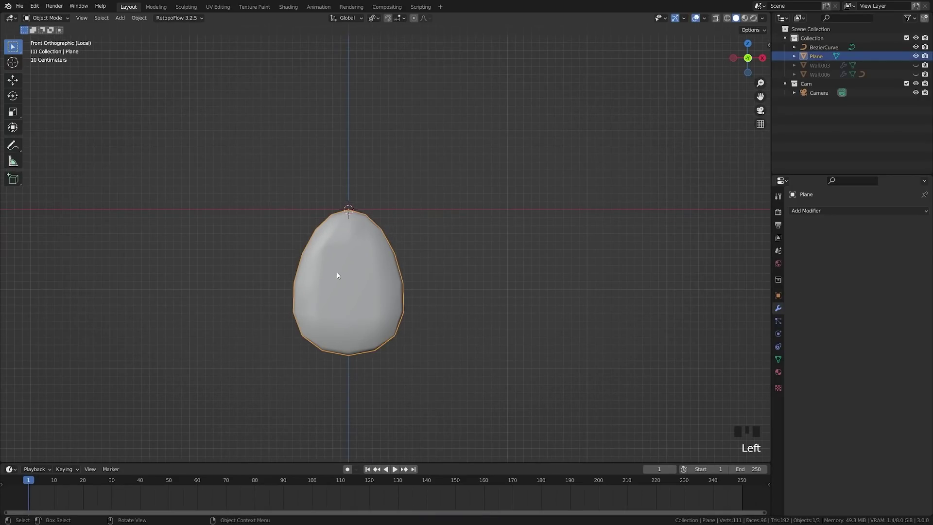
Array the tile 8 times at Relative Offset X 0.8, then 6 rows at offsets 0.5, into overlapping shingles
{"action": "left_click_drag", "start_coordinate": [805, 213], "coordinate": [617, 274]}
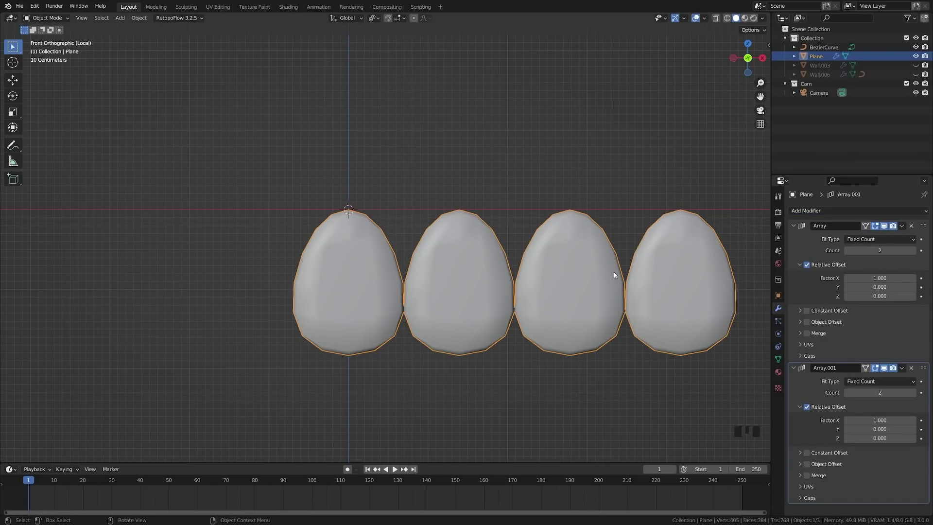
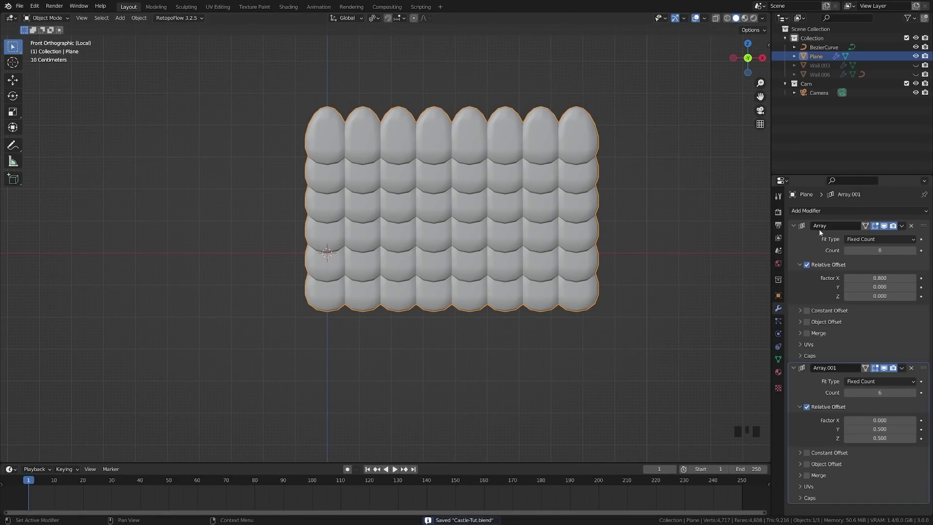
{"action": "left_click_drag", "start_coordinate": [796, 224], "coordinate": [354, 272]}
Add a curve named Roof and bend the tile grid along it with a Curve modifier
{"action": "key", "text": "shift+a"}
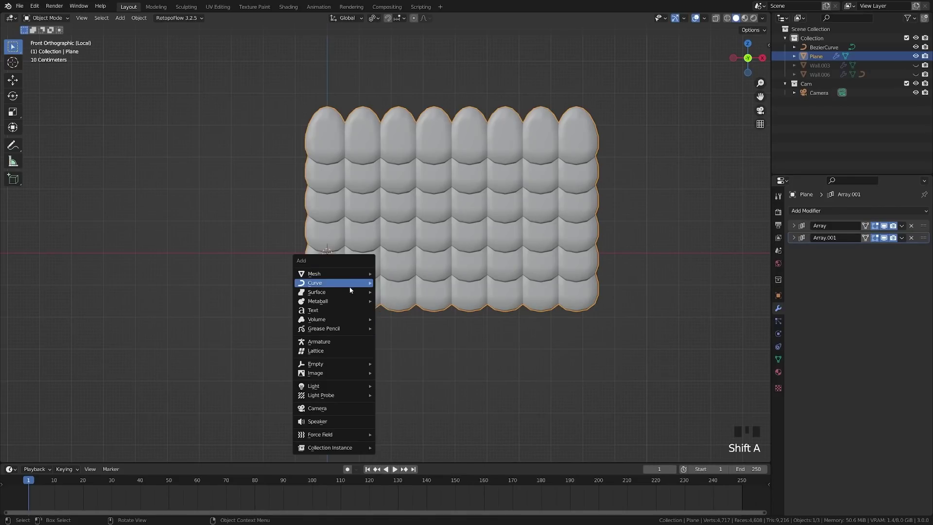
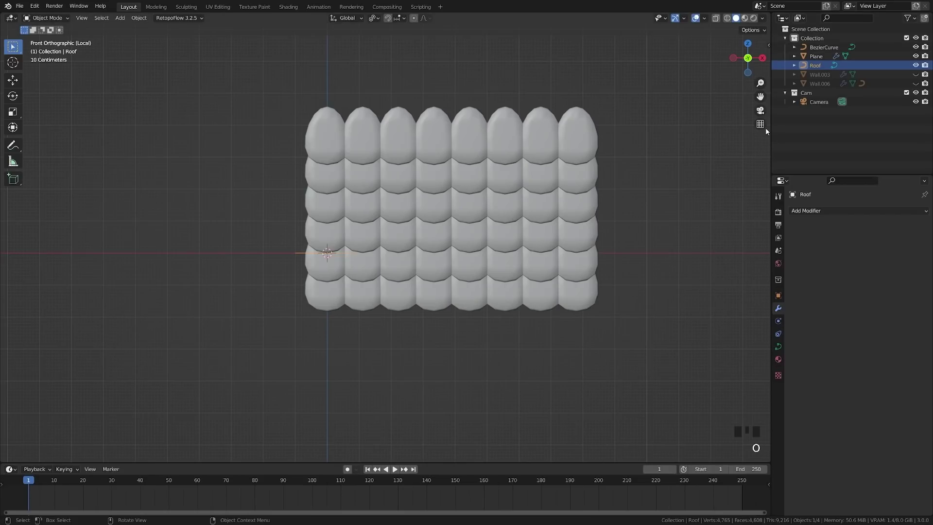
{"action": "left_click", "coordinate": [391, 182]}
{"action": "left_click_drag", "start_coordinate": [820, 218], "coordinate": [825, 360]}
{"action": "left_click_drag", "start_coordinate": [872, 269], "coordinate": [341, 280]}
{"action": "left_click_drag", "start_coordinate": [354, 283], "coordinate": [390, 308]}
Scale the Roof curve 1.454 so the shingles wrap into a tapering stack, viewed from the side
{"action": "left_click", "coordinate": [390, 309]}
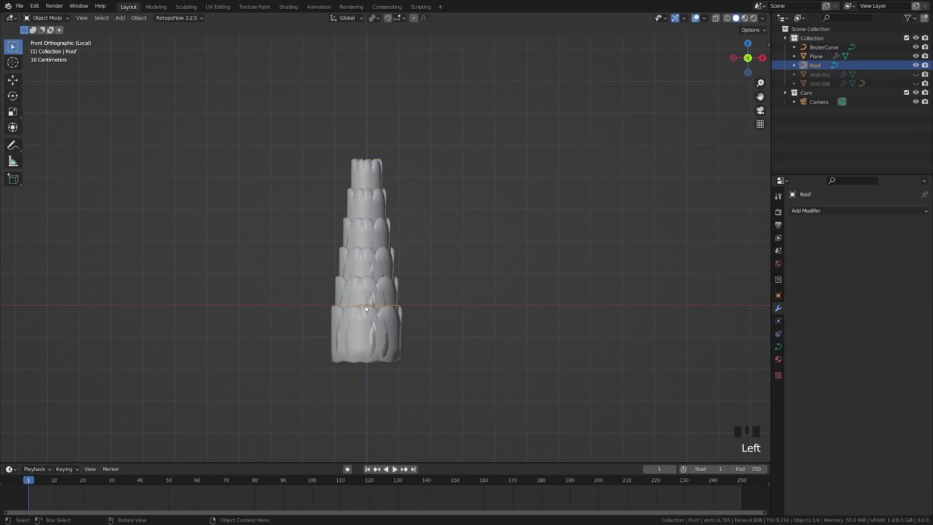
{"action": "key", "text": "s"}
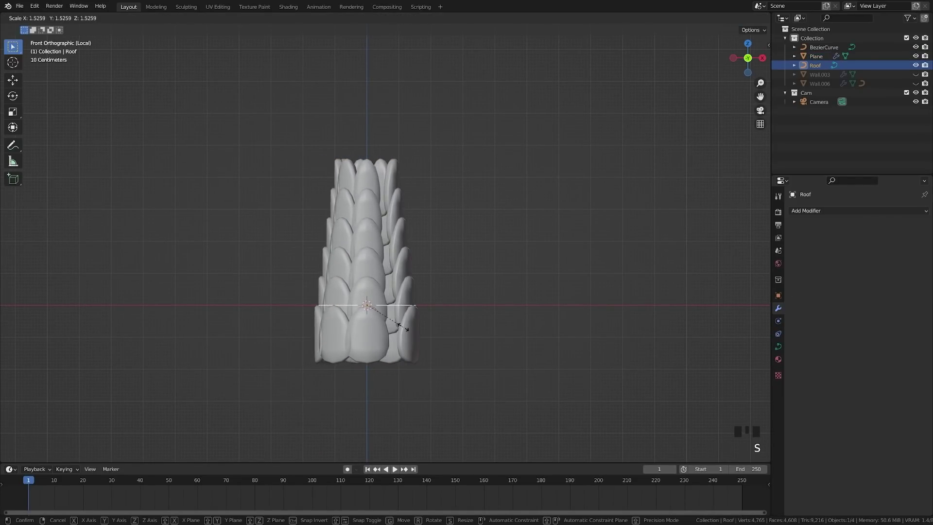
{"action": "left_click_drag", "start_coordinate": [426, 293], "coordinate": [475, 308]}
{"action": "key", "text": "KP_1"}
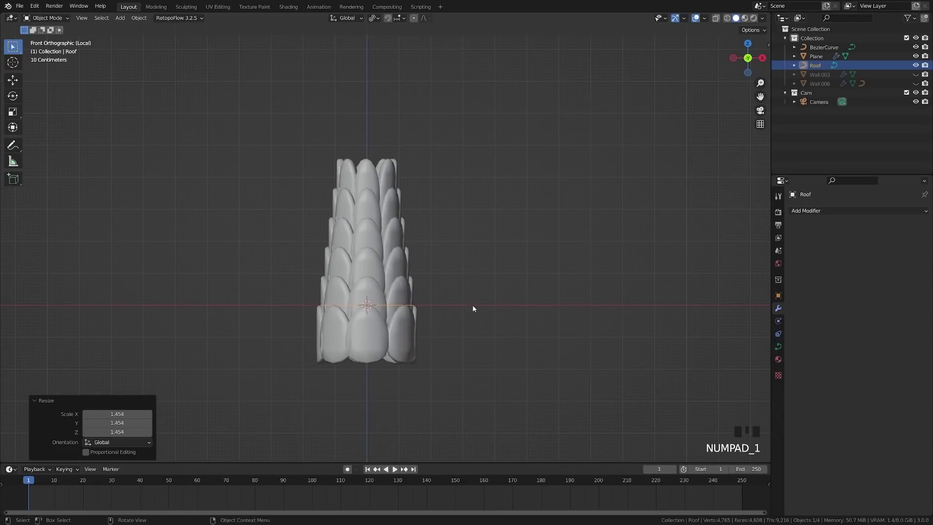
{"action": "key", "text": "KP_3"}
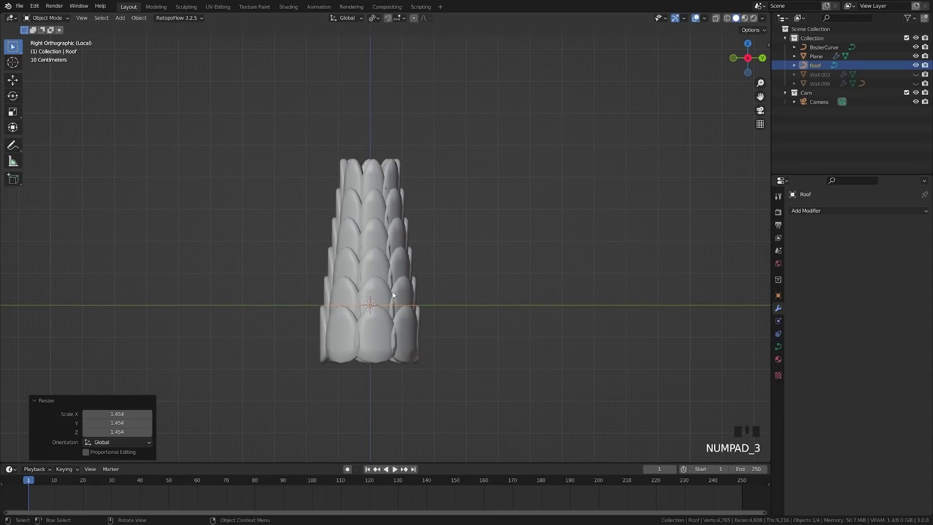
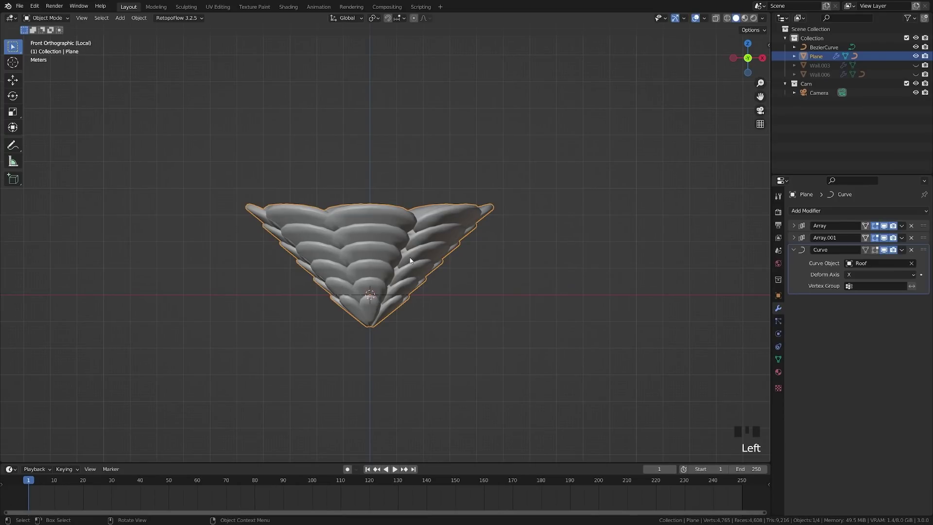
Rotate the shingled cone 180° upright and unhide the tower and long wall beside it
{"action": "left_click", "coordinate": [507, 285]}
{"action": "left_click", "coordinate": [373, 251]}
{"action": "key", "text": "r"}
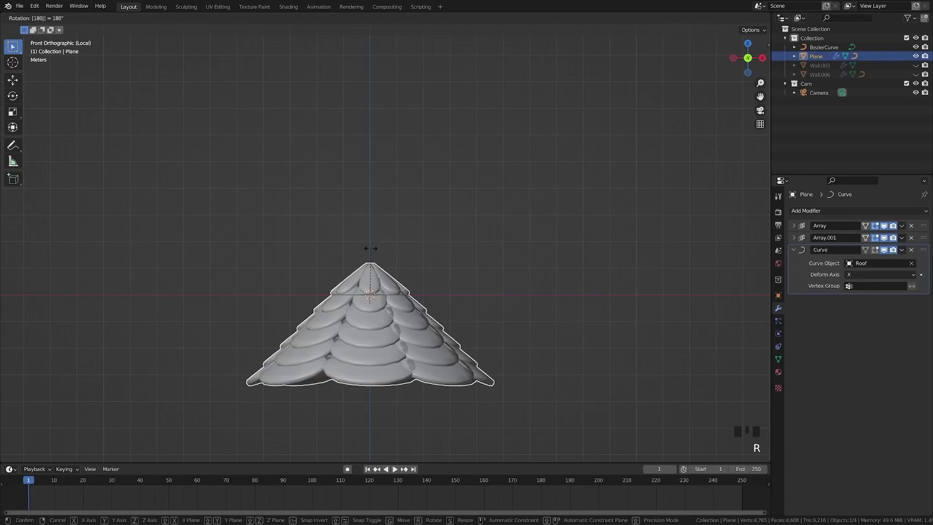
{"action": "scroll", "scroll_direction": "down", "scroll_amount": 3}
{"action": "key", "text": "a"}
{"action": "scroll", "scroll_direction": "down", "scroll_amount": 3}
{"action": "left_click_drag", "start_coordinate": [425, 334], "coordinate": [408, 311]}
Unhide the castle walls and tower, then scale the shingled roof up about 1.5x to fit the tower
{"action": "key", "text": "alt+h"}
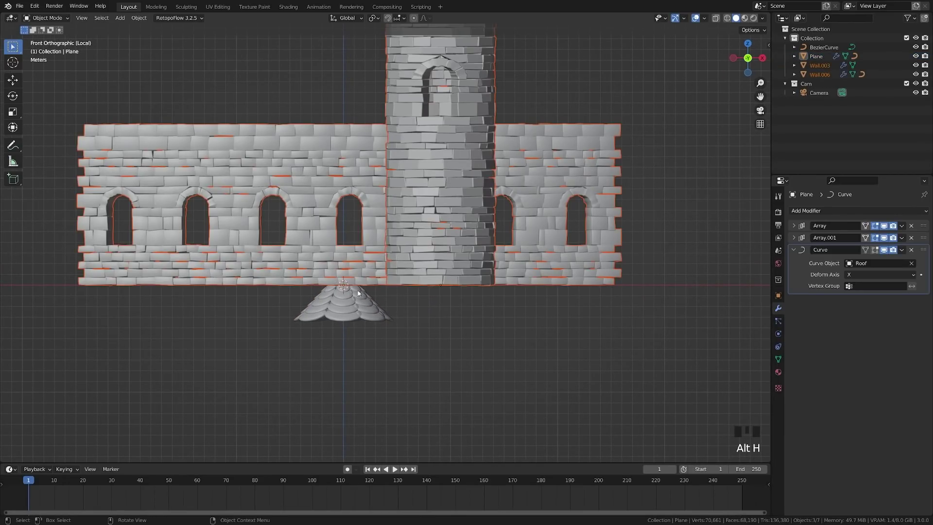
{"action": "left_click", "coordinate": [357, 291]}
{"action": "left_click_drag", "start_coordinate": [365, 299], "coordinate": [332, 467]}
{"action": "key", "text": "g"}
{"action": "key", "text": "g"}
{"action": "left_click_drag", "start_coordinate": [435, 90], "coordinate": [430, 228]}
{"action": "key", "text": "s"}
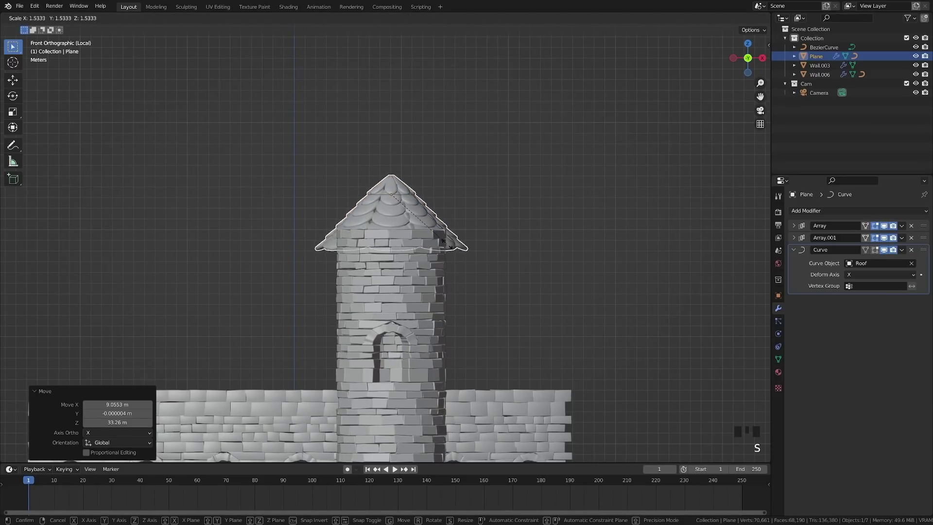
Move the roof along constrained axes using top and front views until it caps the round tower
{"action": "key", "text": "g"}
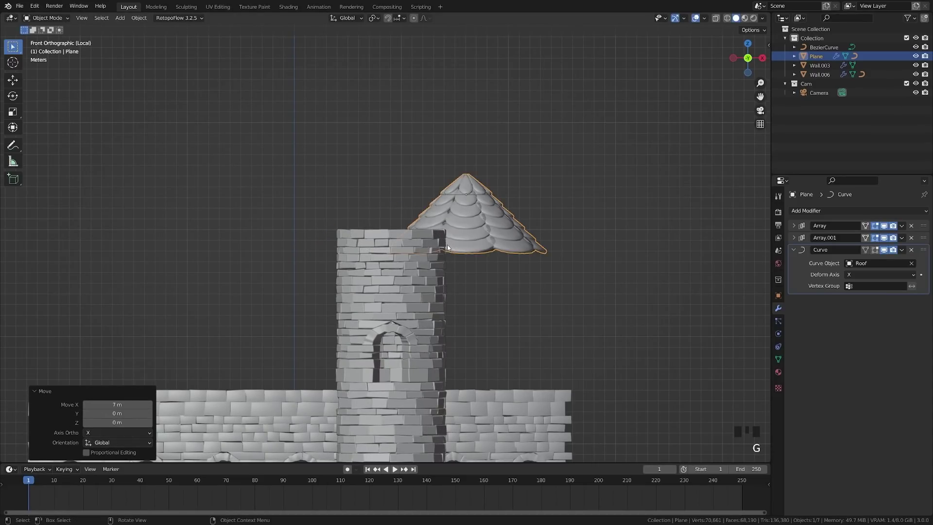
{"action": "key", "text": "KP_7"}
{"action": "key", "text": "g"}
{"action": "key", "text": "KP_1"}
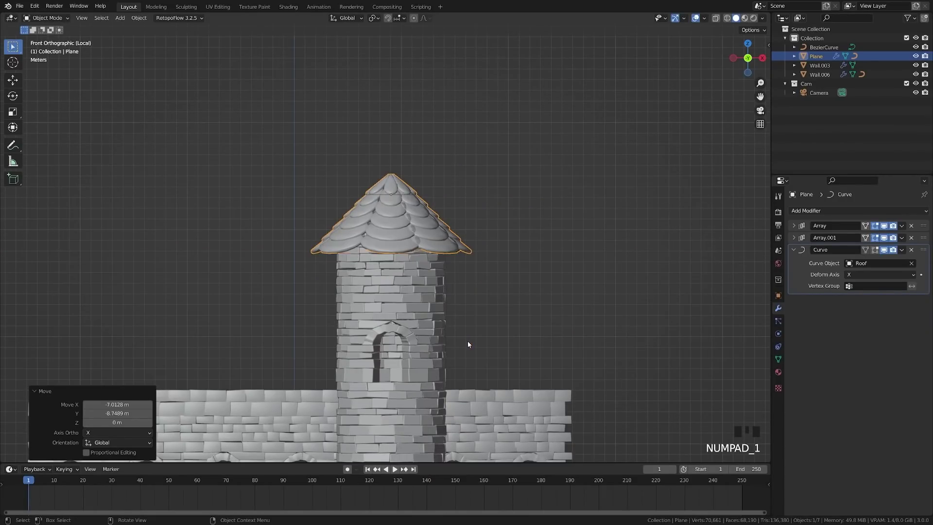
{"action": "key", "text": "g"}
{"action": "key", "text": "a"}
{"action": "left_click_drag", "start_coordinate": [431, 284], "coordinate": [394, 258]}
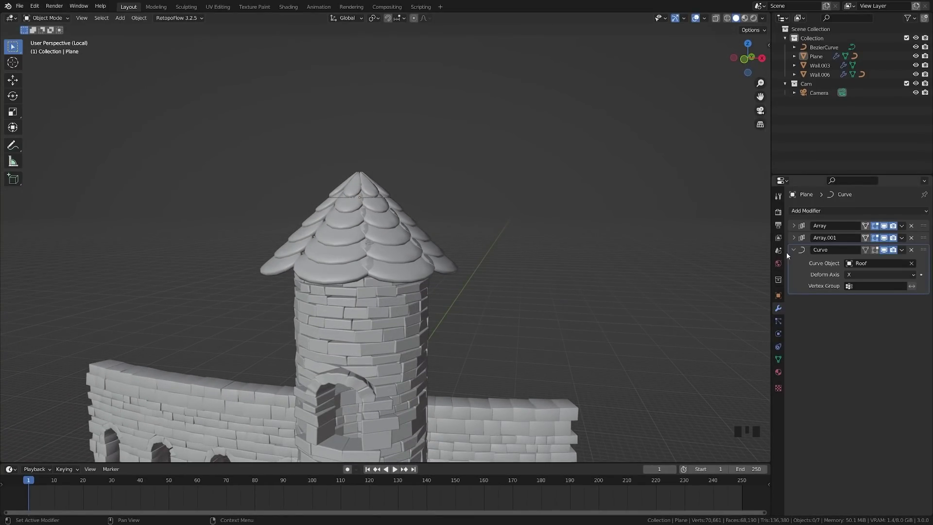